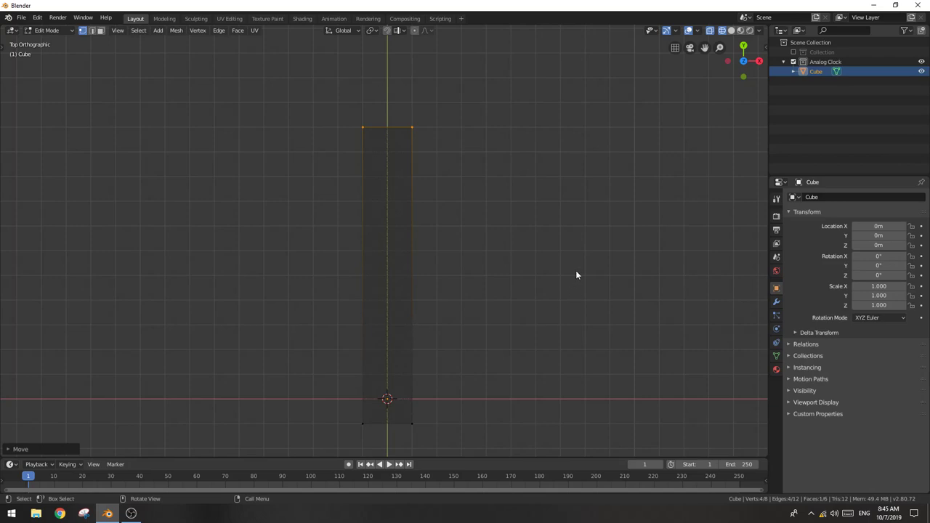
- Taper the needle: narrow its tip along X, then scale the base vertices along X by 0.5
key(s)
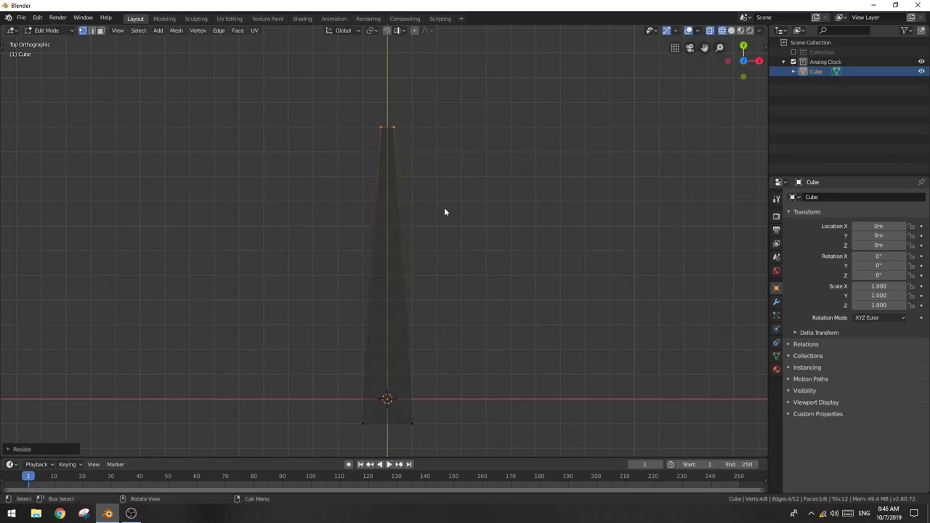
click(349, 414)
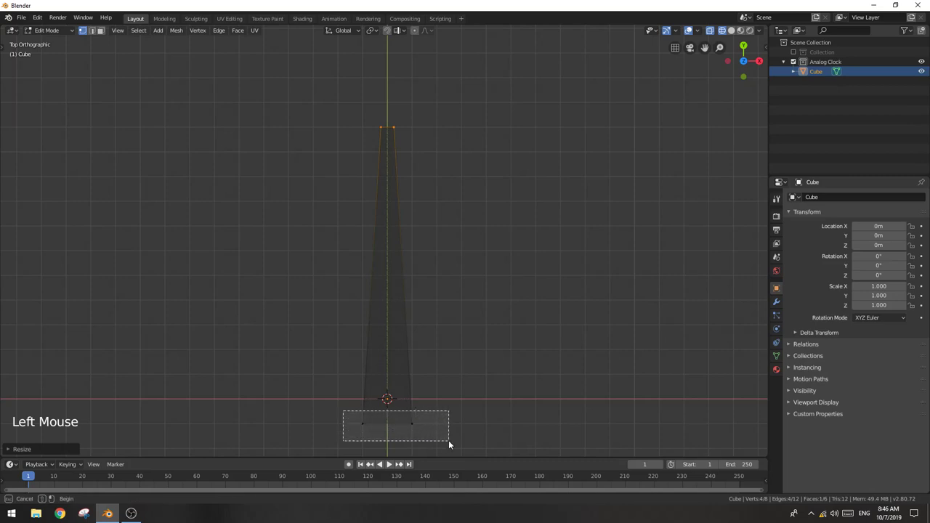
key(s)
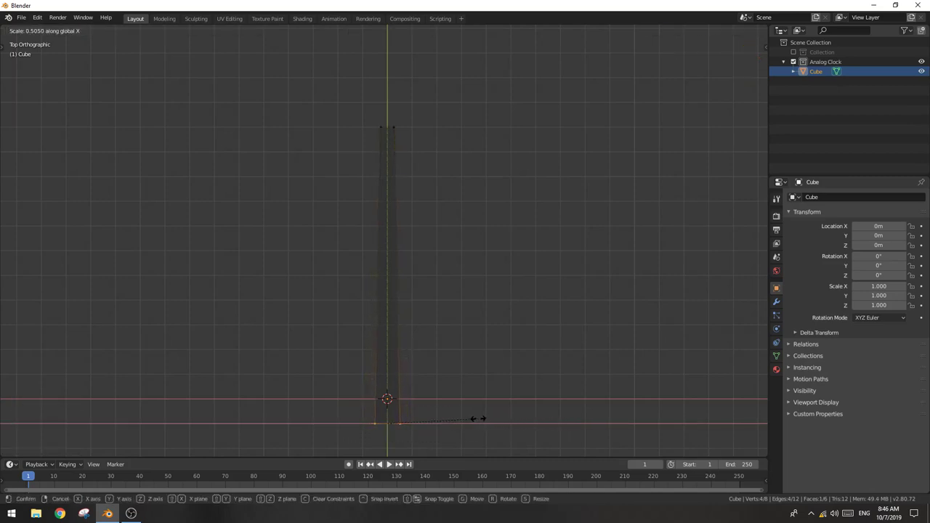
middle_click(450, 416)
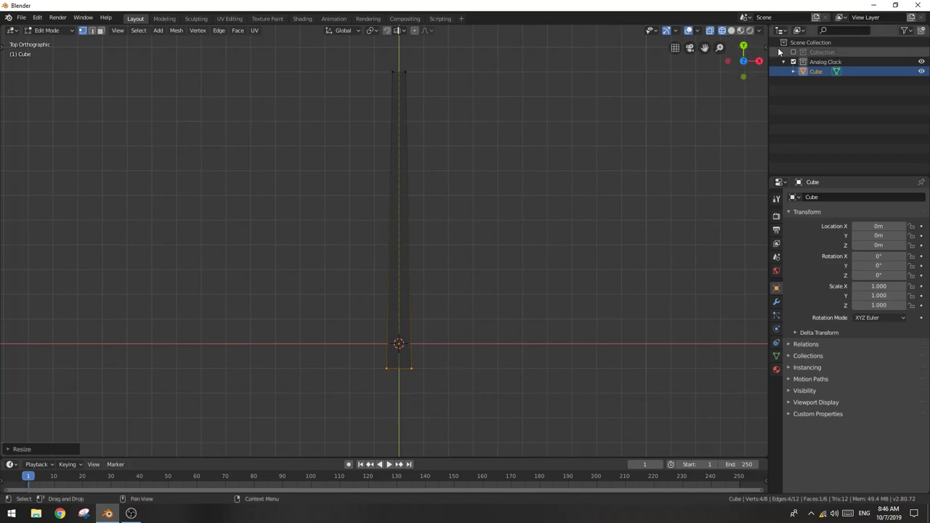
- Leave Edit Mode and rename the Cube to 'Clock Needle Minutes' in the Outliner
key(Tab)
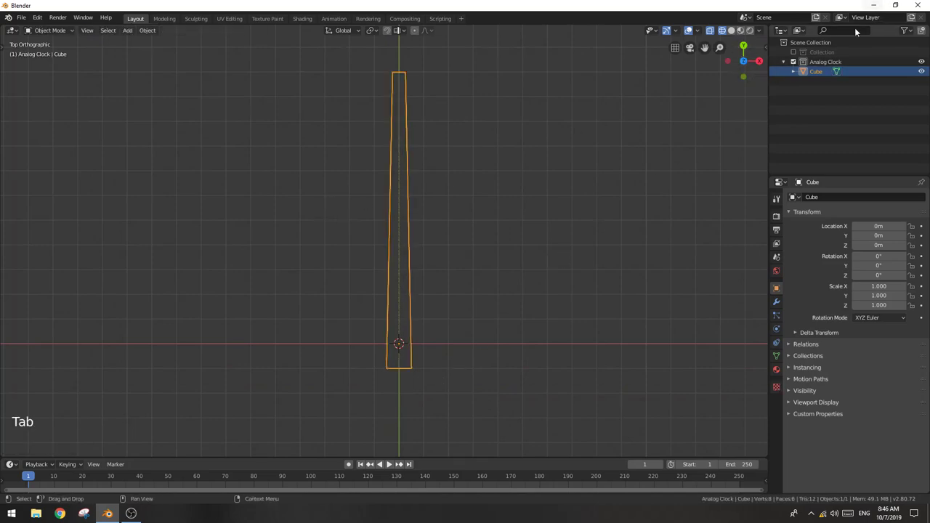
double_click(821, 75)
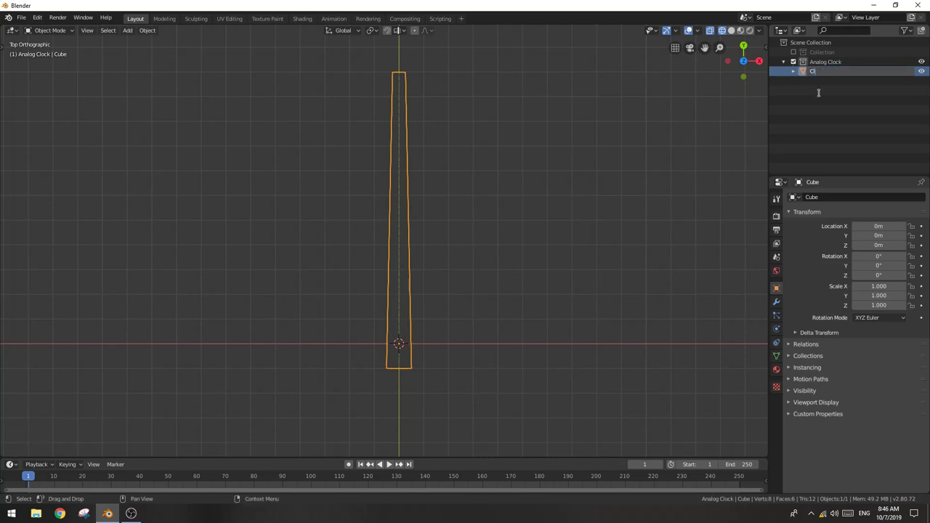
key(e)
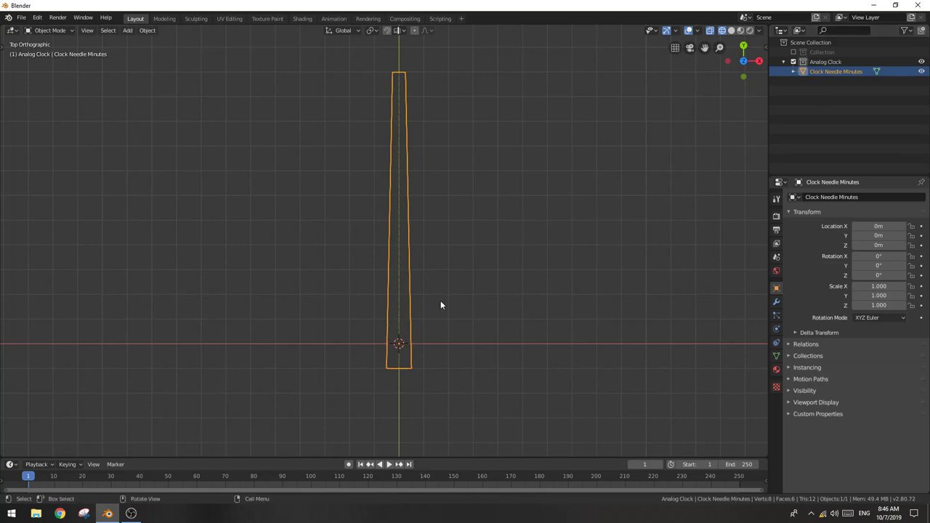
- Flatten the minute needle along Z to about -0.039 and display it with solid shading
middle_click(467, 288)
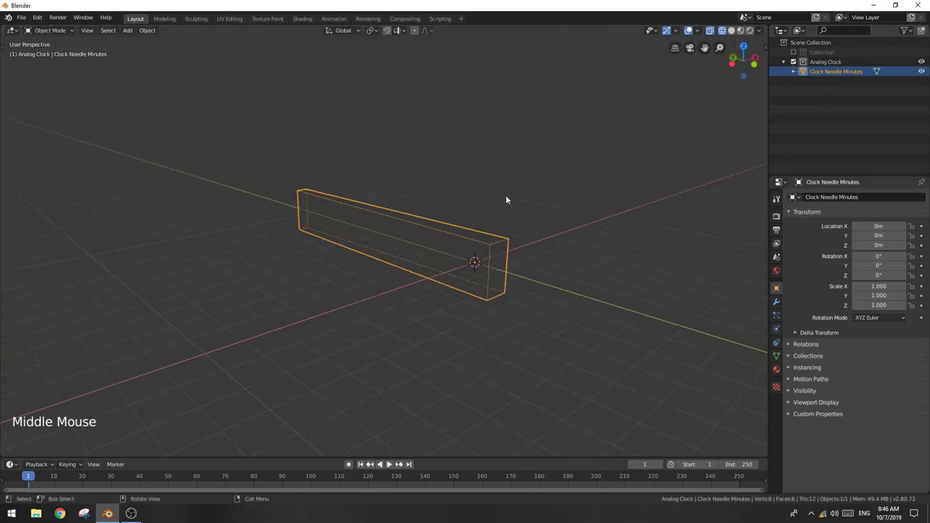
key(z)
scroll(up, 3)
key(s)
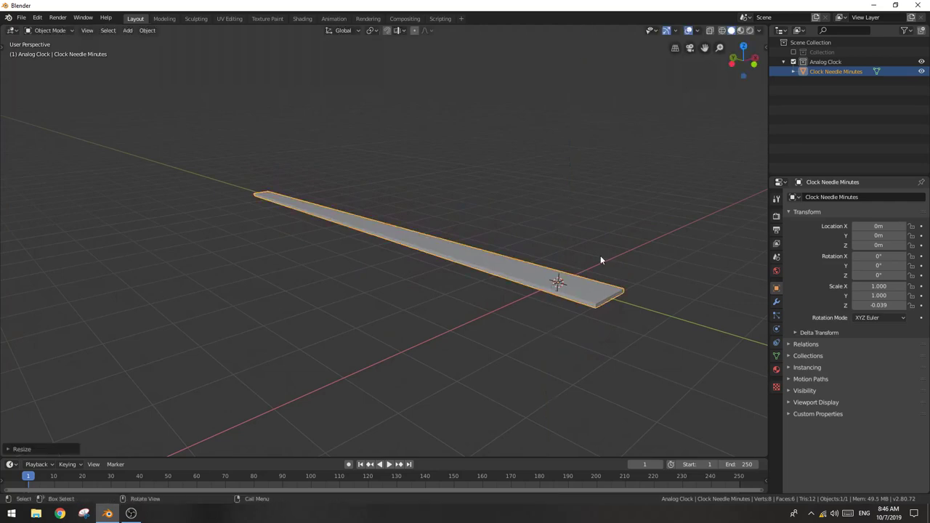
middle_click(596, 255)
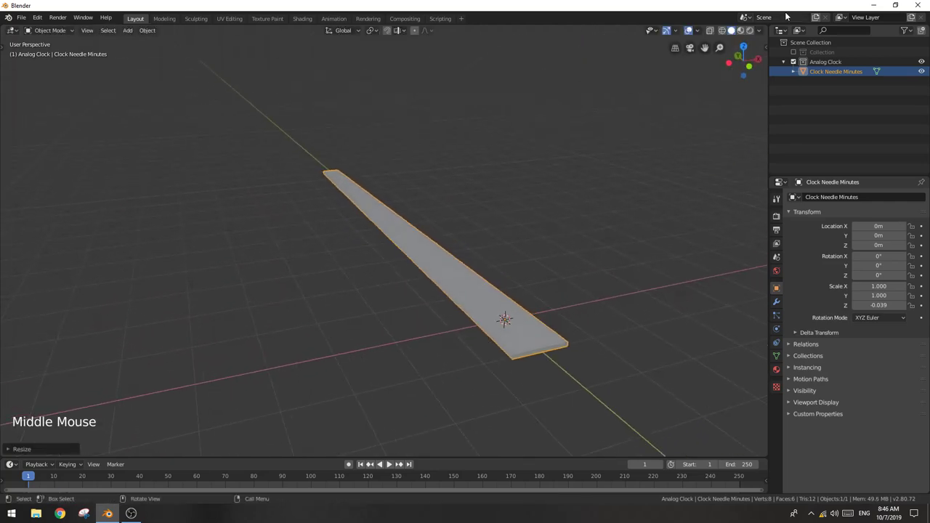
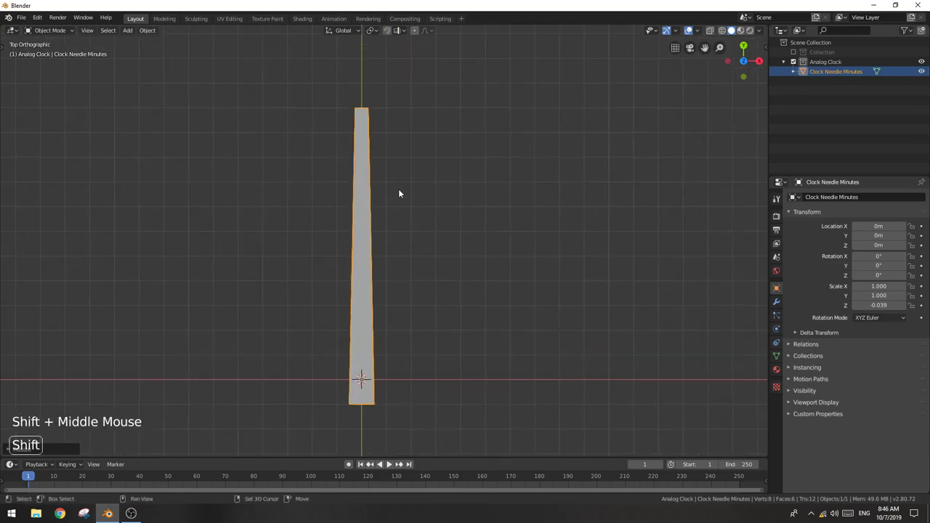
- Duplicate the minute needle in place and rename the copy 'Clock Needle Hours', shown in wireframe
key(shift+d)
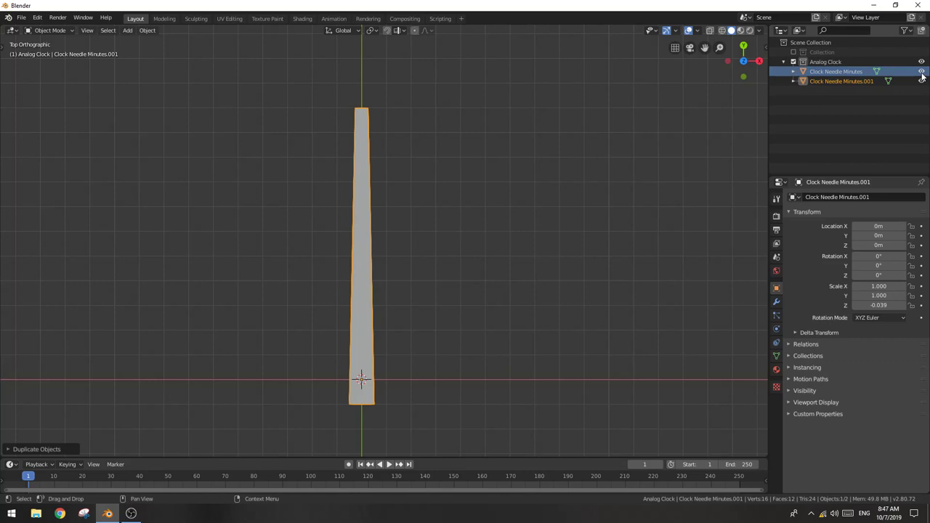
click(922, 76)
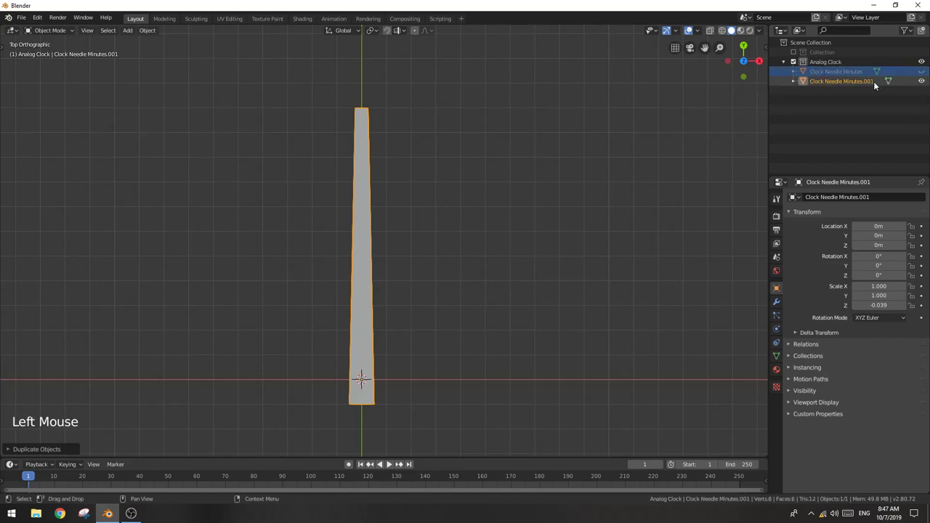
double_click(862, 85)
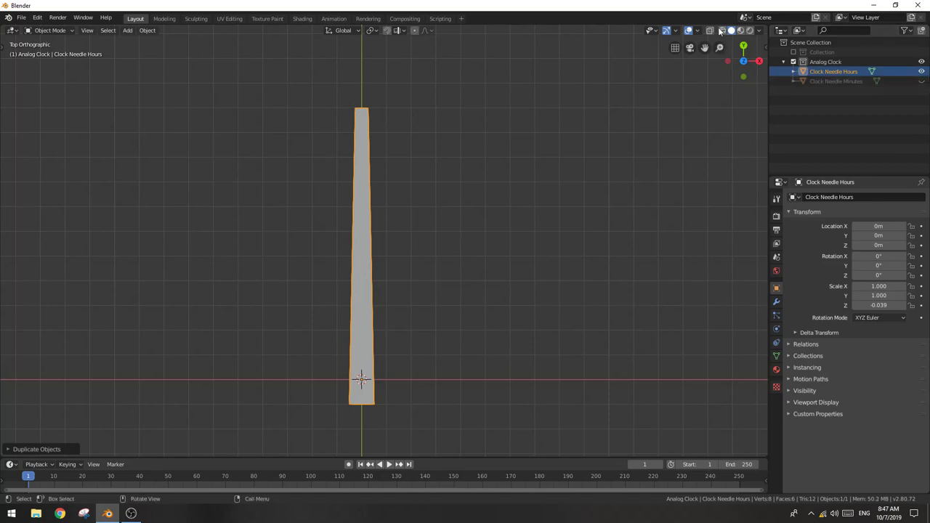
click(722, 30)
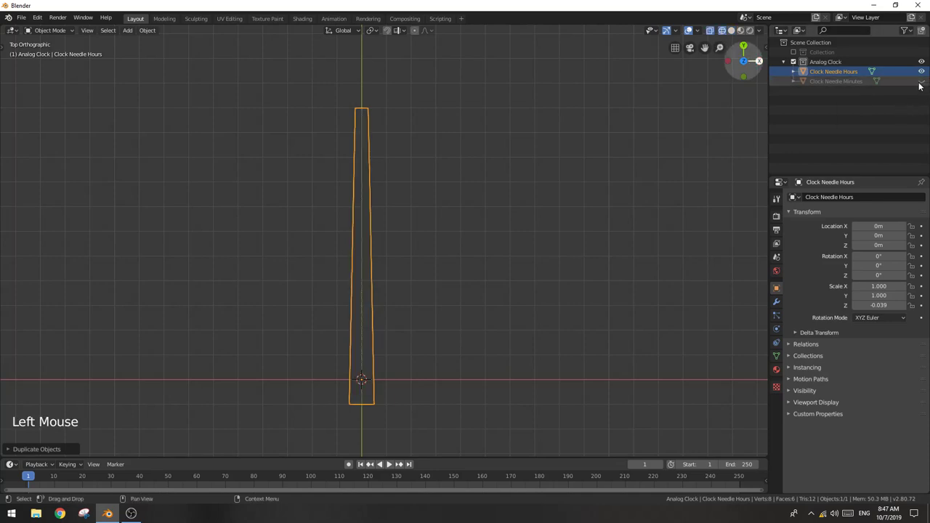
click(921, 85)
- Shorten the hour needle by pulling its tip down so it sits under the longer minute needle
key(Tab)
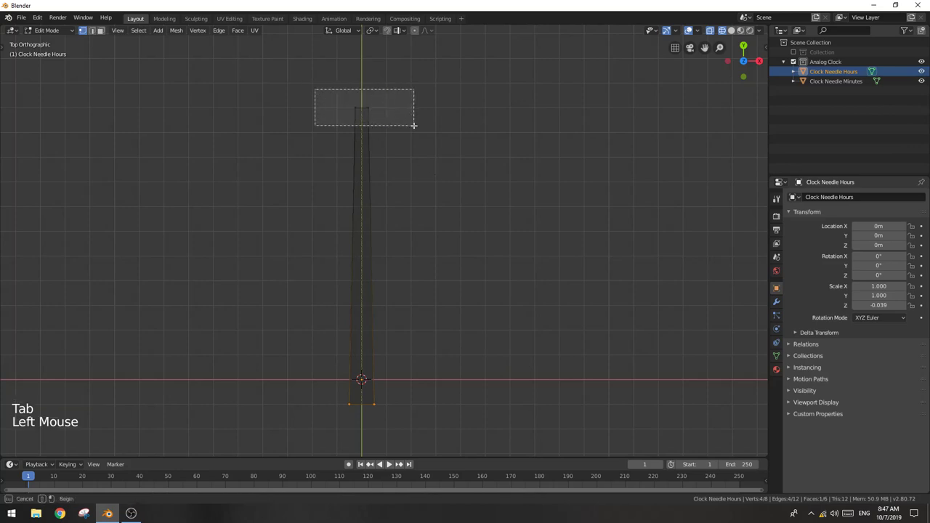
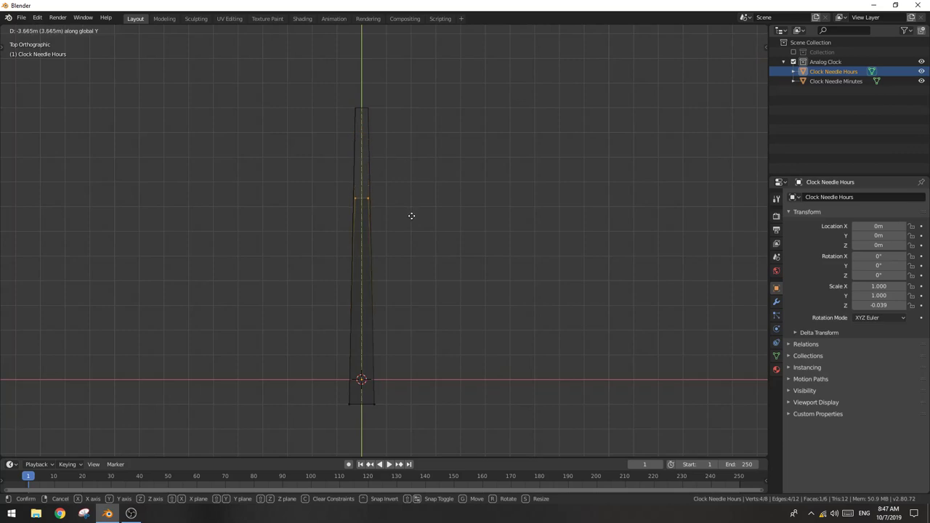
key(Tab)
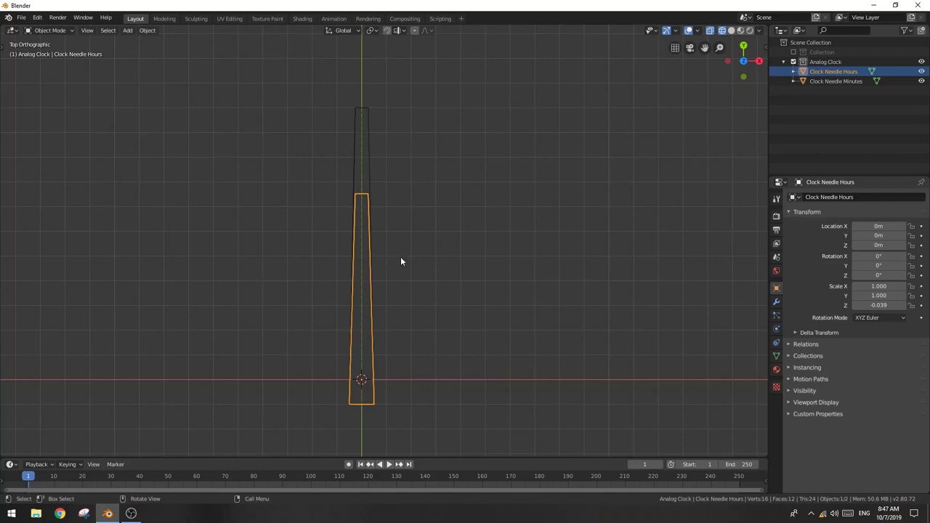
middle_click(404, 257)
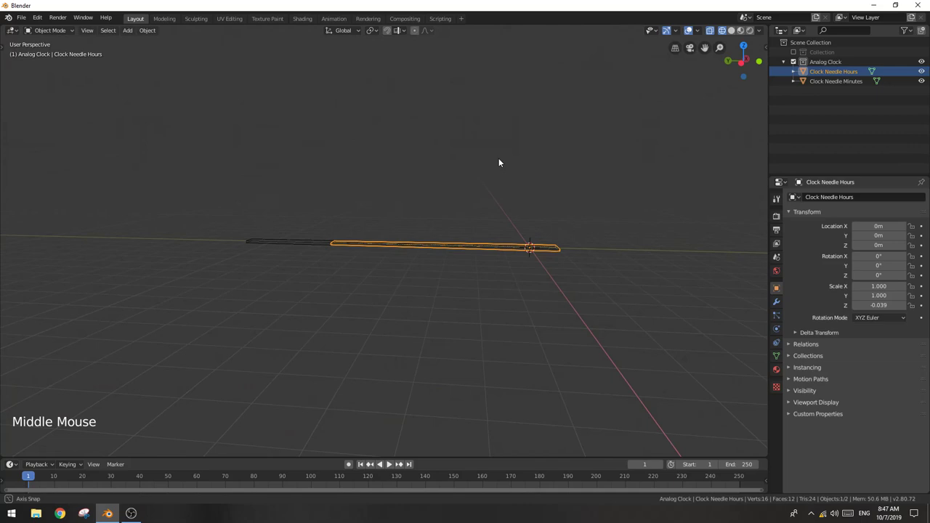
scroll(up, 3)
middle_click(543, 198)
key(g)
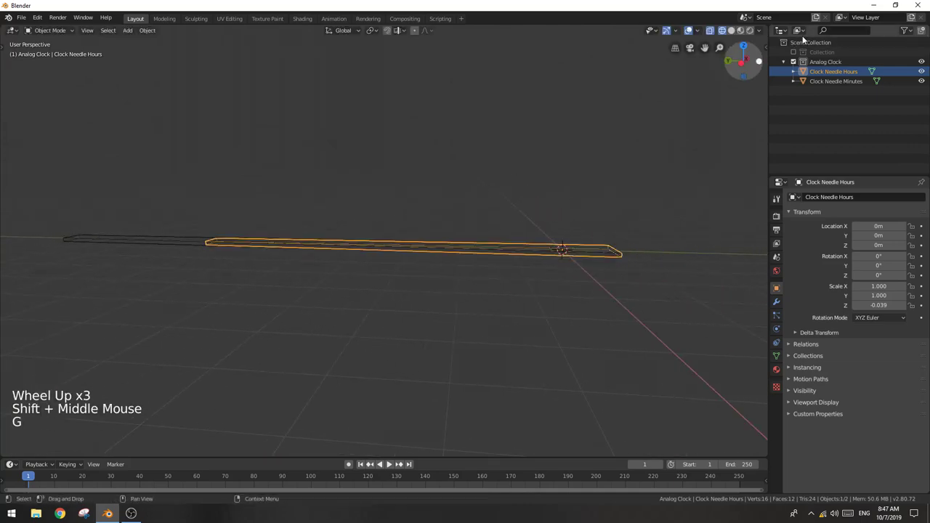
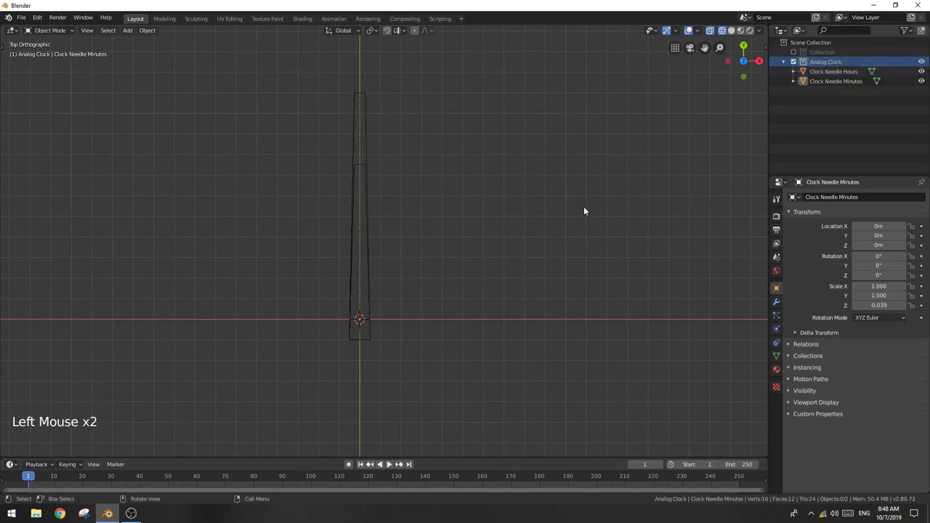
- Add a cylinder hub at the pivot, scaled to 0.5, flattened along Z and raised above the needles
key(shift+a)
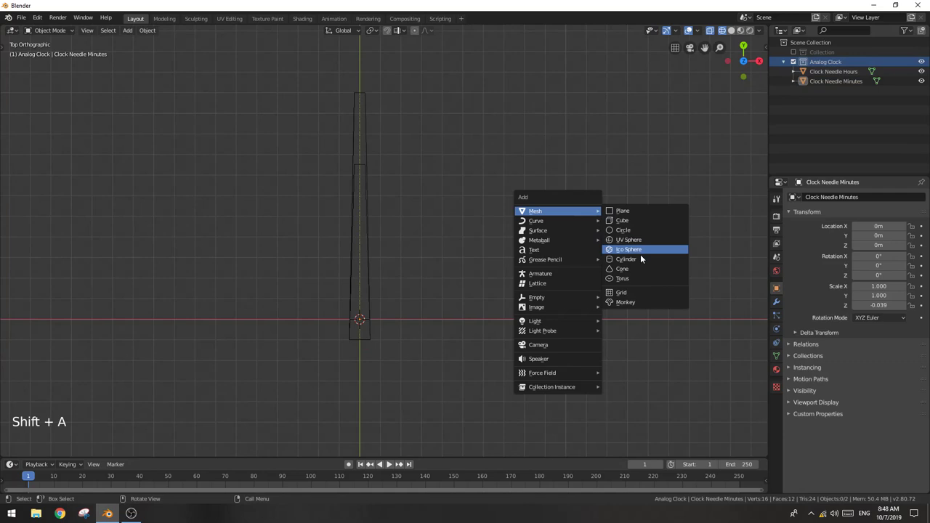
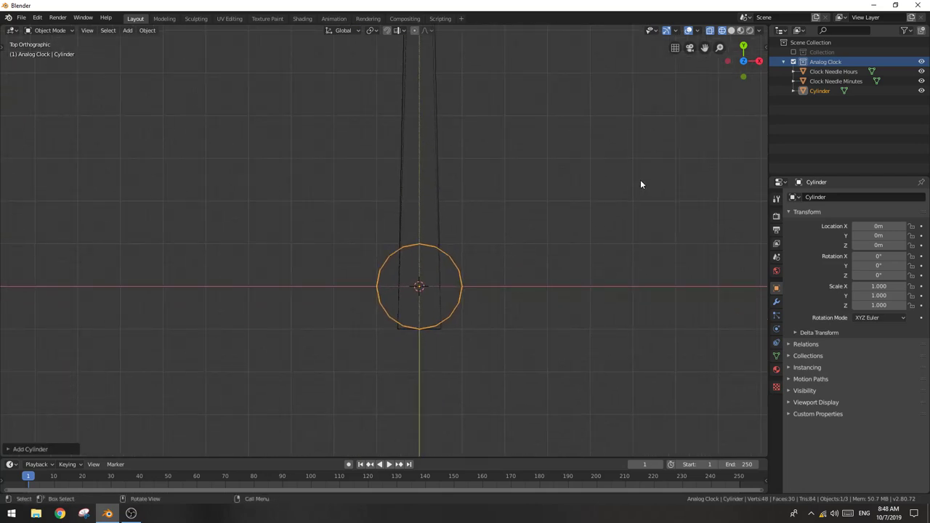
key(s)
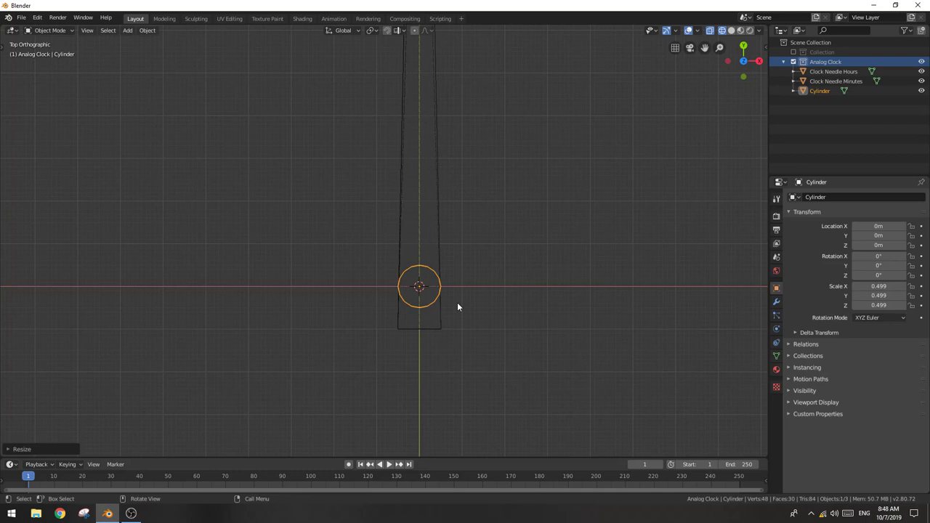
middle_click(464, 306)
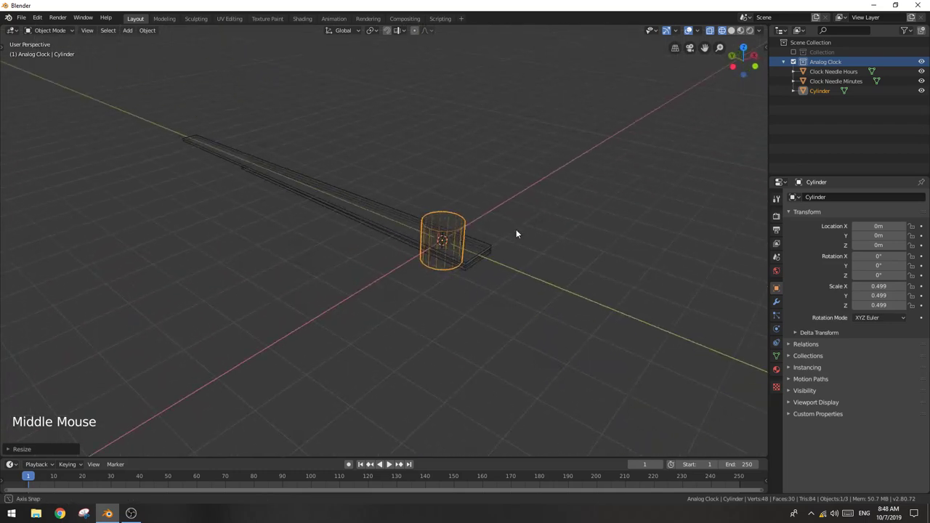
scroll(up, 3)
middle_click(611, 217)
key(s)
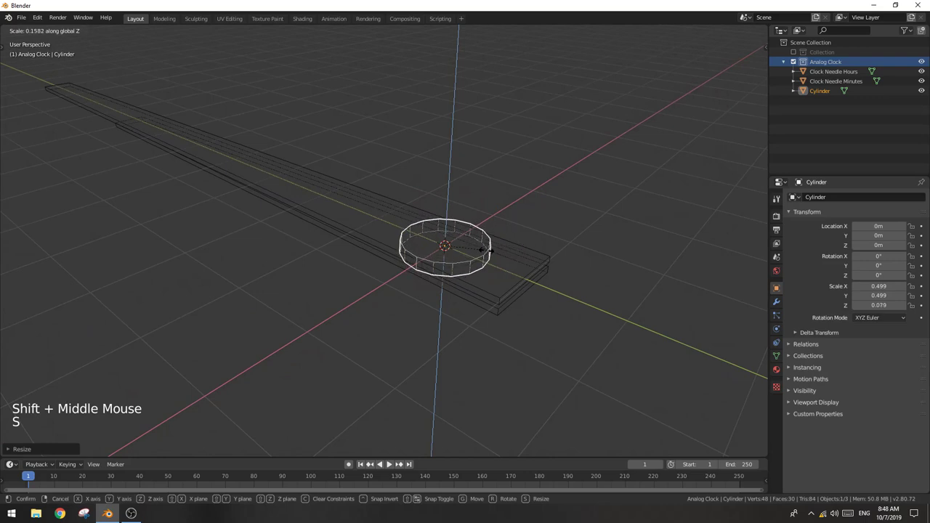
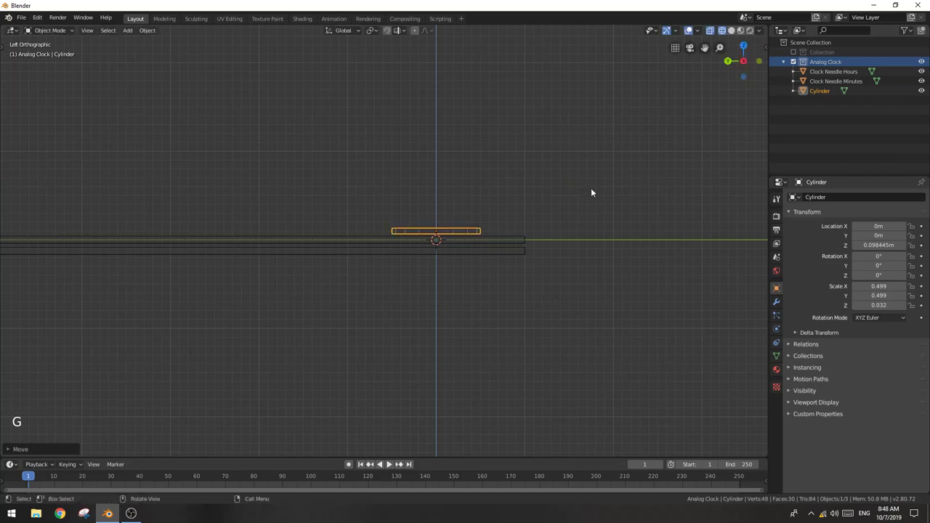
middle_click(605, 185)
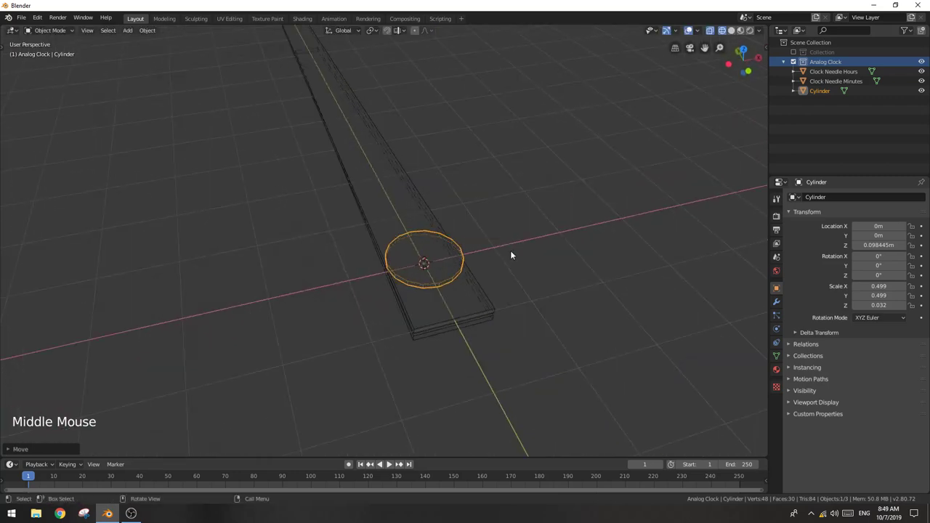
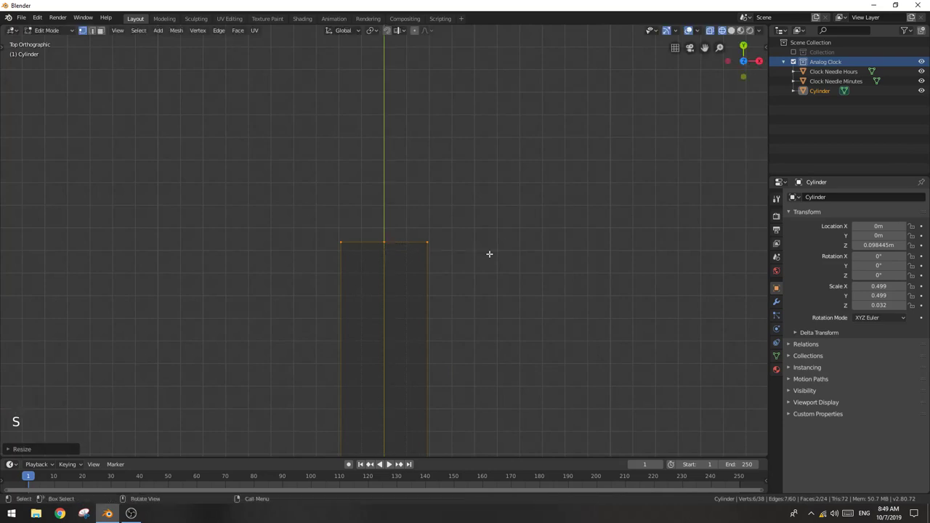
- Narrow the hub's rim vertices along X and extrude the bottom ones along Y into a long thin arm
key(s)
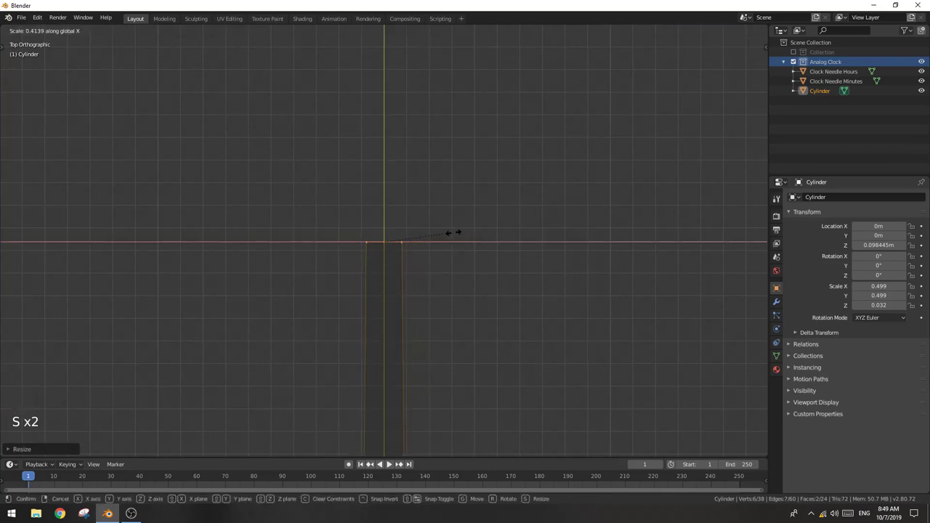
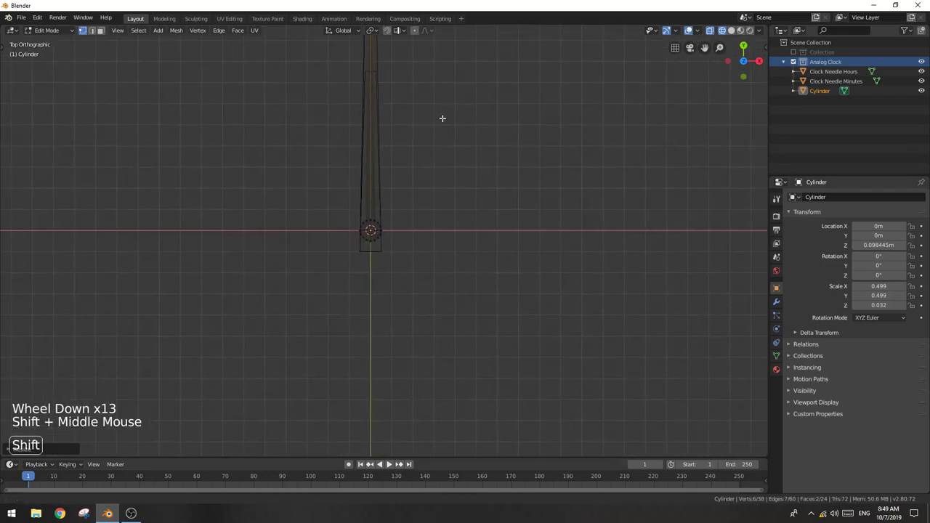
scroll(up, 3)
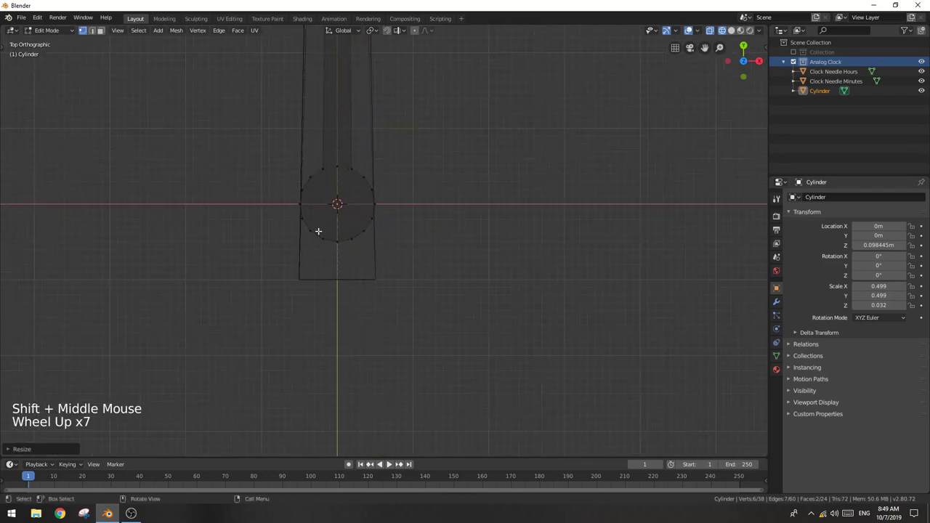
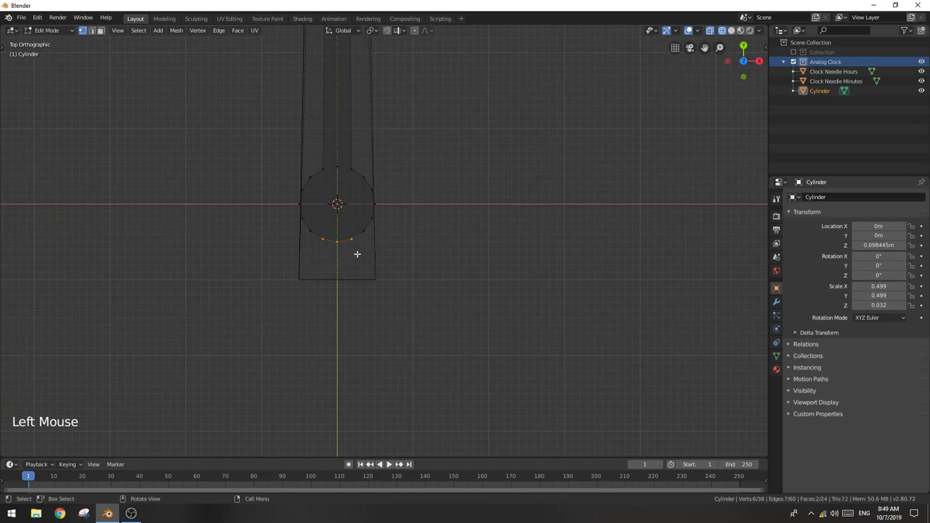
key(e)
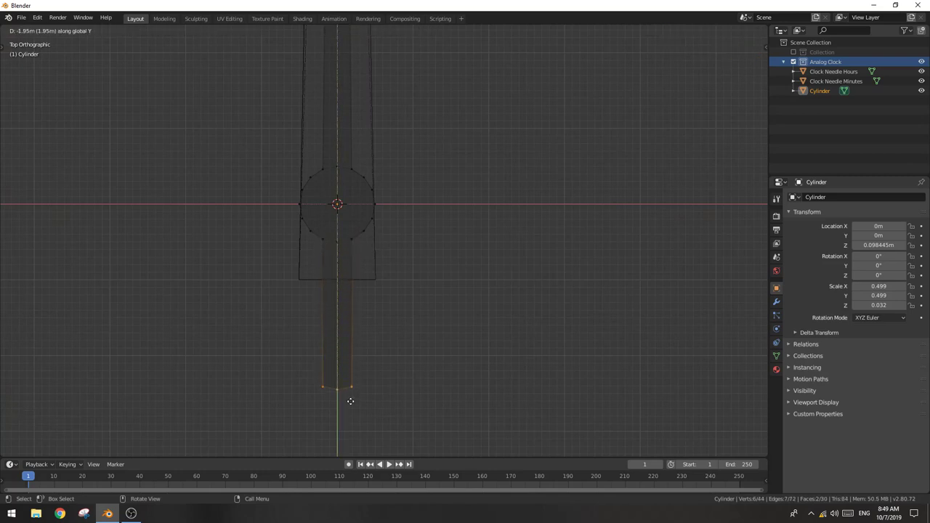
key(s)
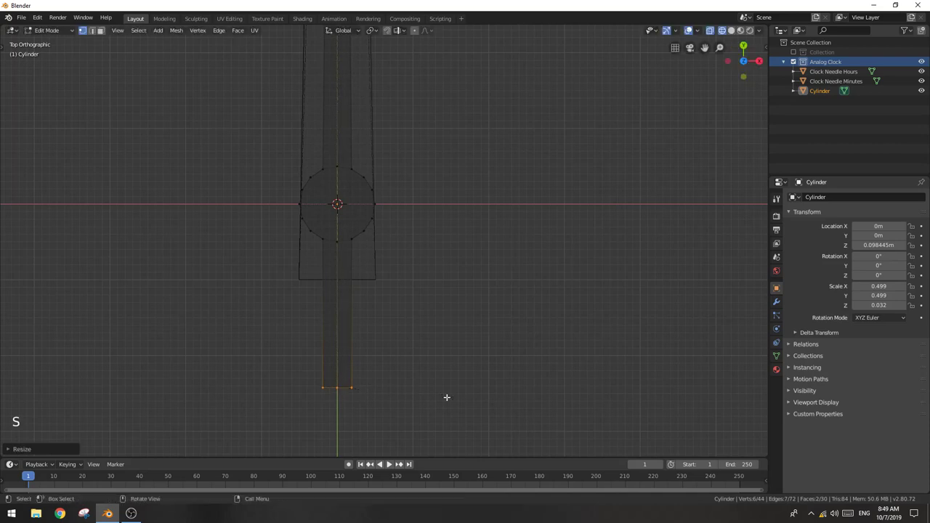
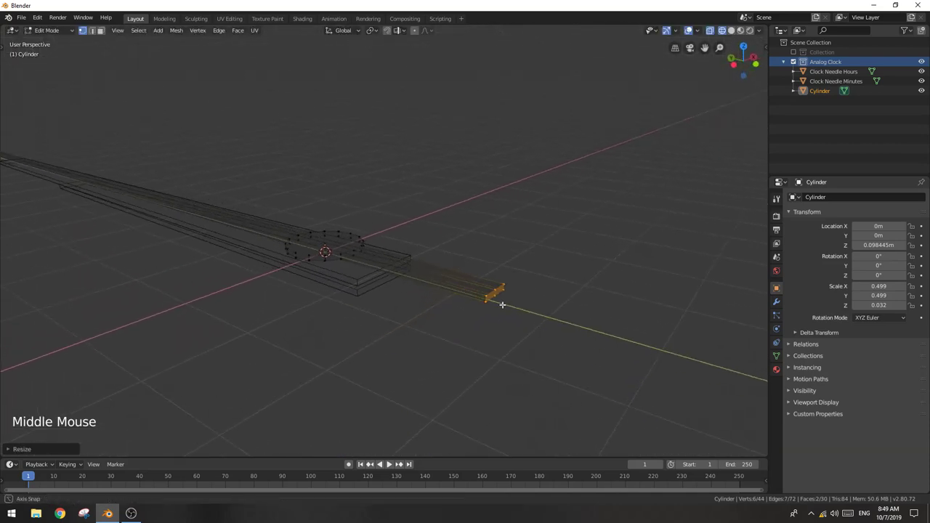
key(Tab)
- Select the Cylinder object in the Outliner for renaming
click(558, 234)
scroll(down, 3)
scroll(down, 3)
click(819, 94)
- Rename the cylinder needle to 'Clock Needle Seconds' and show the needles as solid surfaces
click(760, 64)
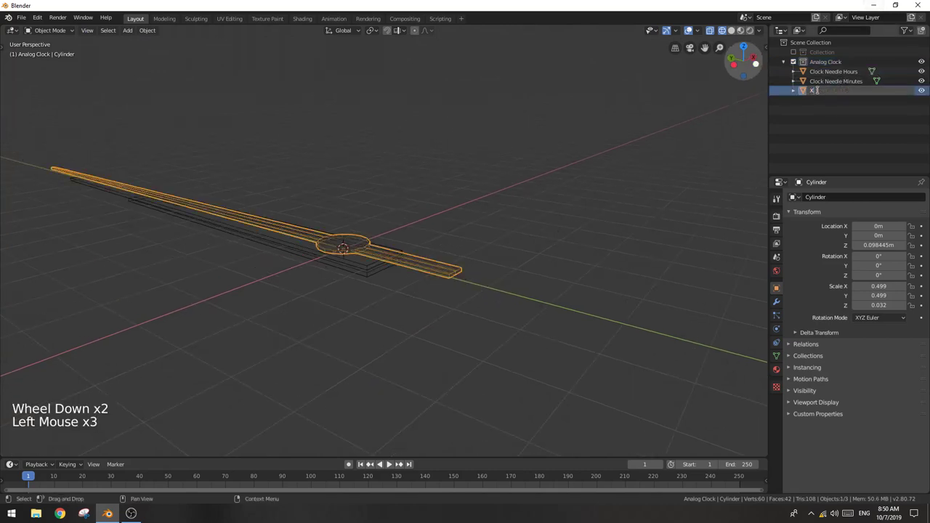
middle_click(506, 135)
scroll(down, 3)
key(z)
scroll(down, 3)
click(482, 194)
middle_click(472, 197)
scroll(up, 3)
click(403, 281)
scroll(up, 3)
- Adjust the Clock Needle Minutes rotation and view the stacked needles from the top
key(r)
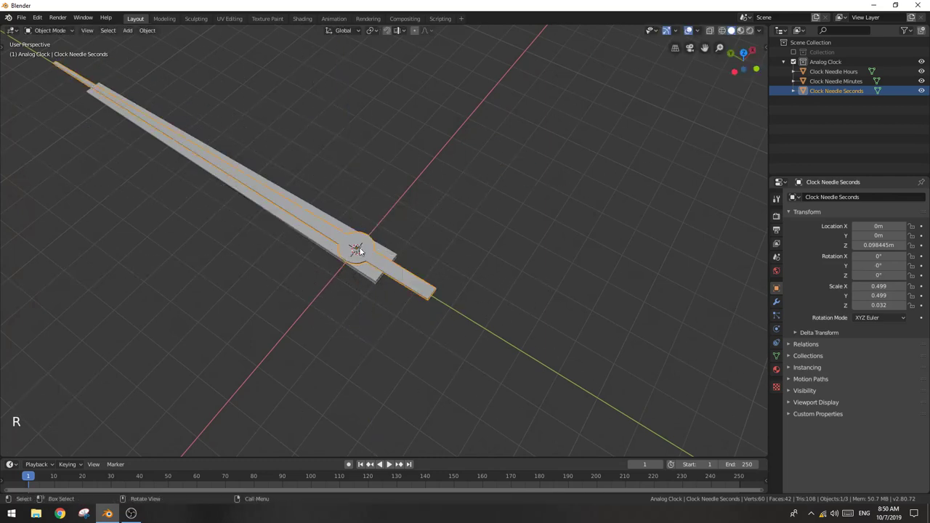
click(330, 245)
scroll(down, 3)
key(r)
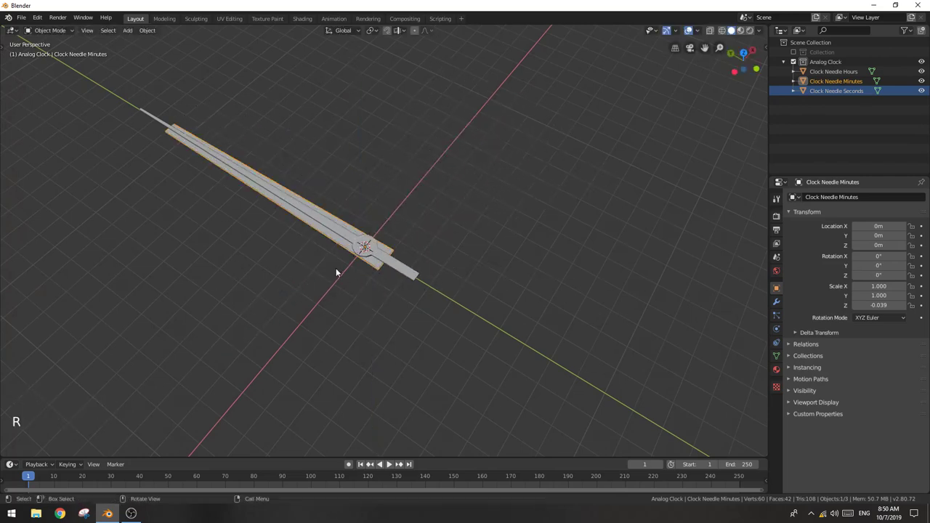
middle_click(382, 285)
click(393, 220)
middle_click(477, 249)
scroll(down, 3)
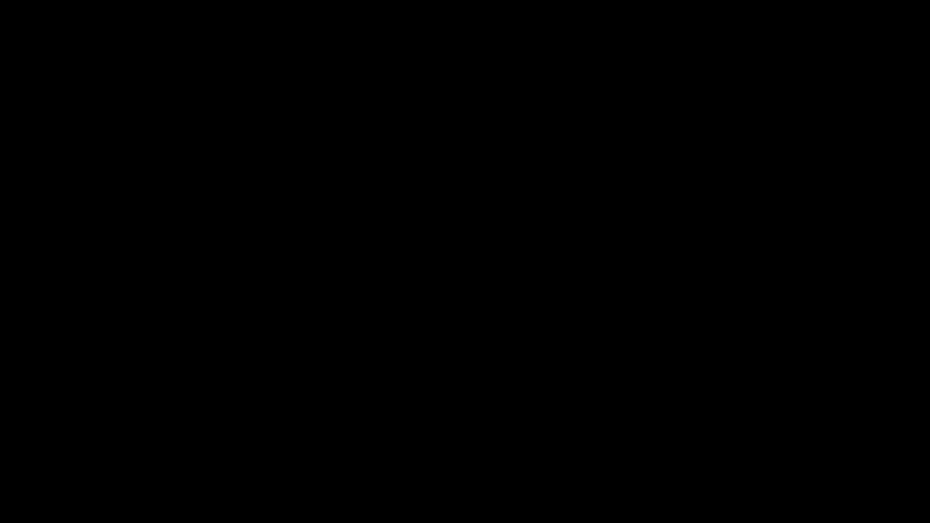
- Move the three needle objects into the Clock Needles collection
key(e)
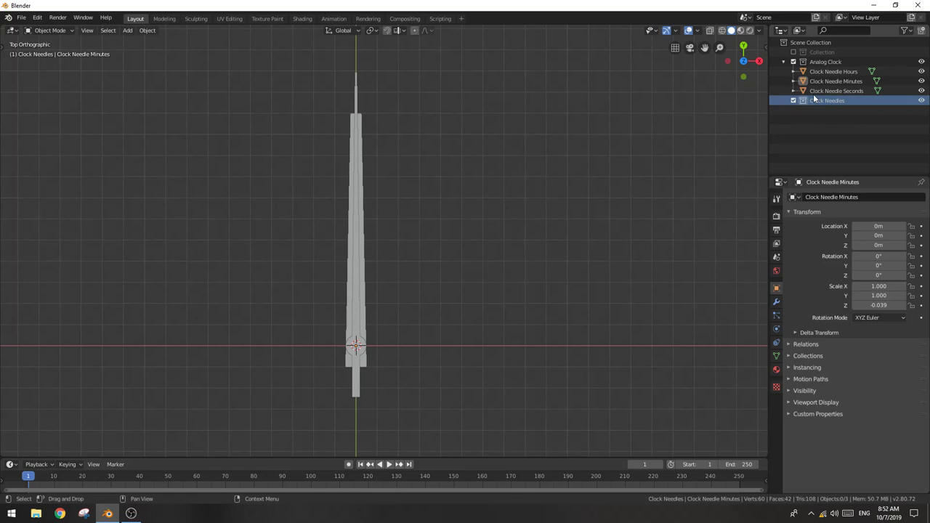
click(830, 81)
click(830, 76)
click(834, 85)
click(834, 93)
click(839, 96)
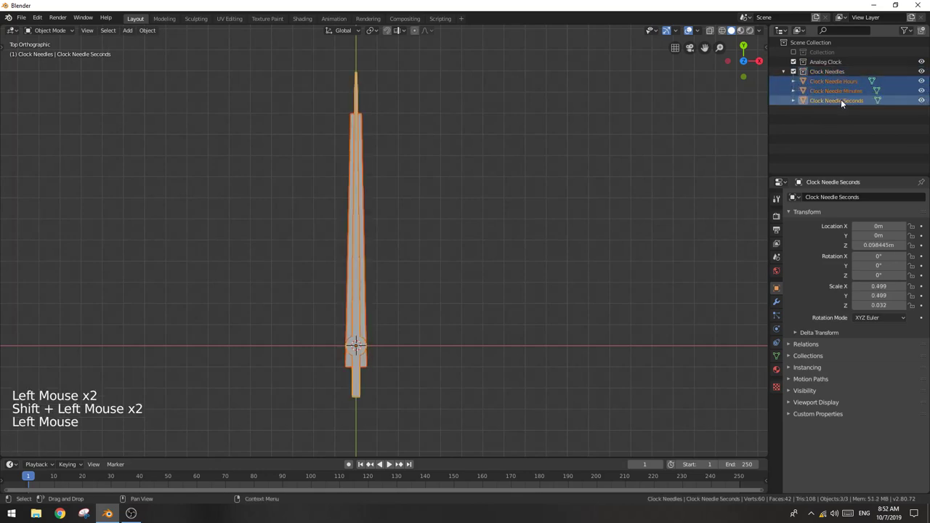
- Nest Clock Needles inside Analog Clock and check its contents in the Outliner
click(799, 143)
click(830, 72)
click(797, 75)
click(644, 103)
click(894, 45)
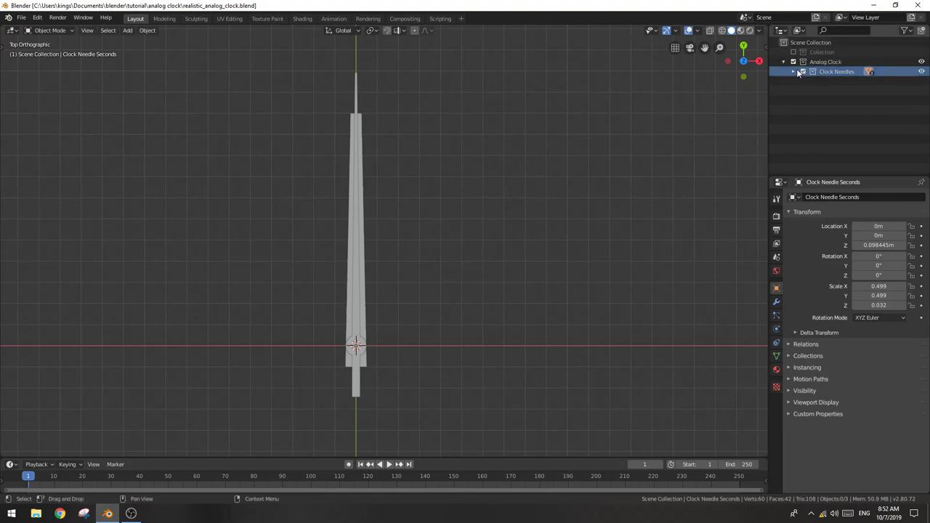
click(797, 74)
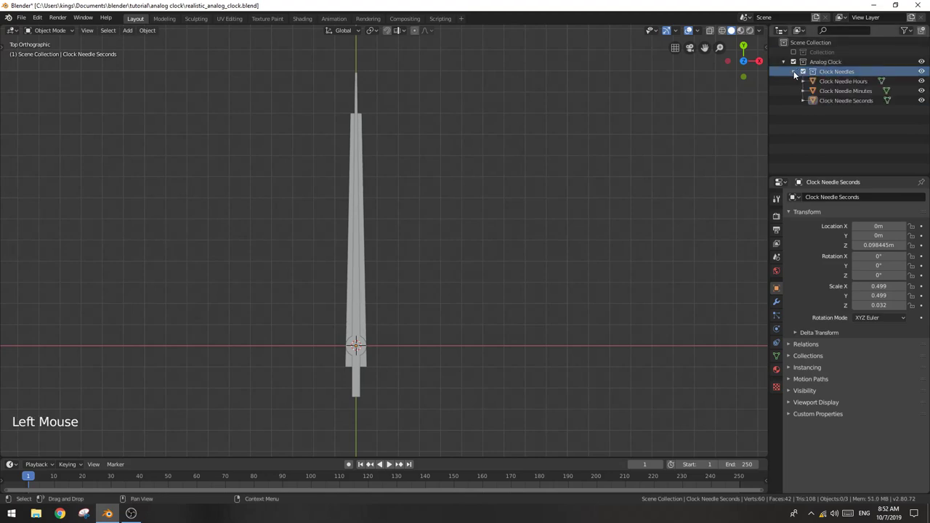
click(797, 74)
- Exclude the Clock Needles collection from the view layer
click(473, 227)
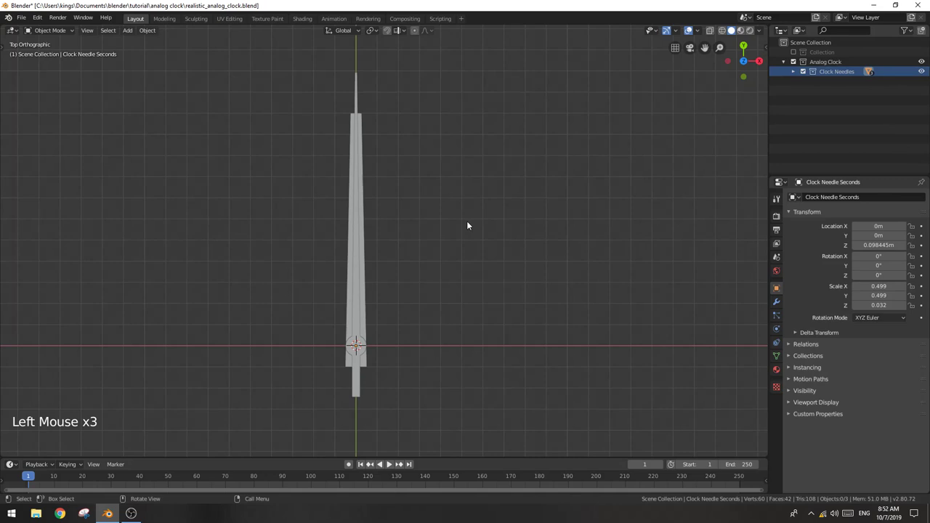
scroll(down, 3)
scroll(up, 3)
click(438, 232)
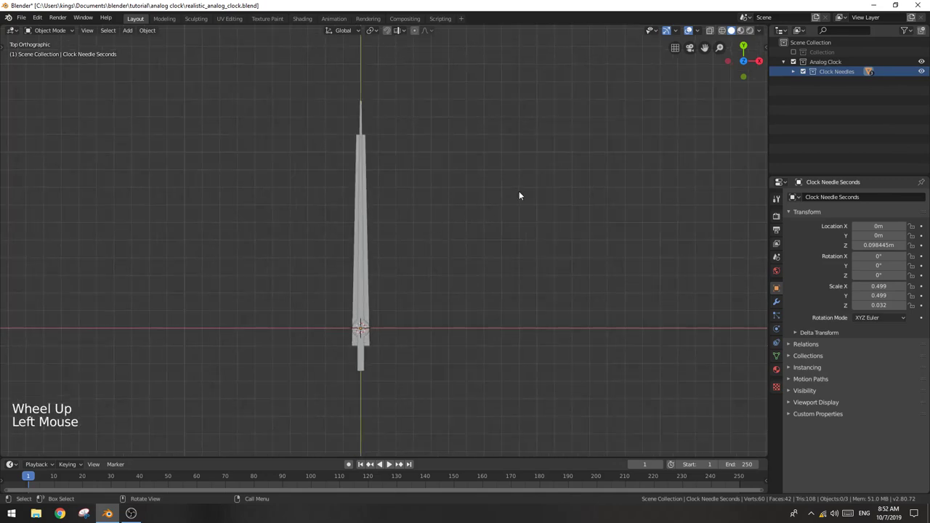
click(807, 74)
- Create a new collection named 'Clock Hours Digits' and nest it inside Analog Clock
right_click(837, 103)
double_click(836, 85)
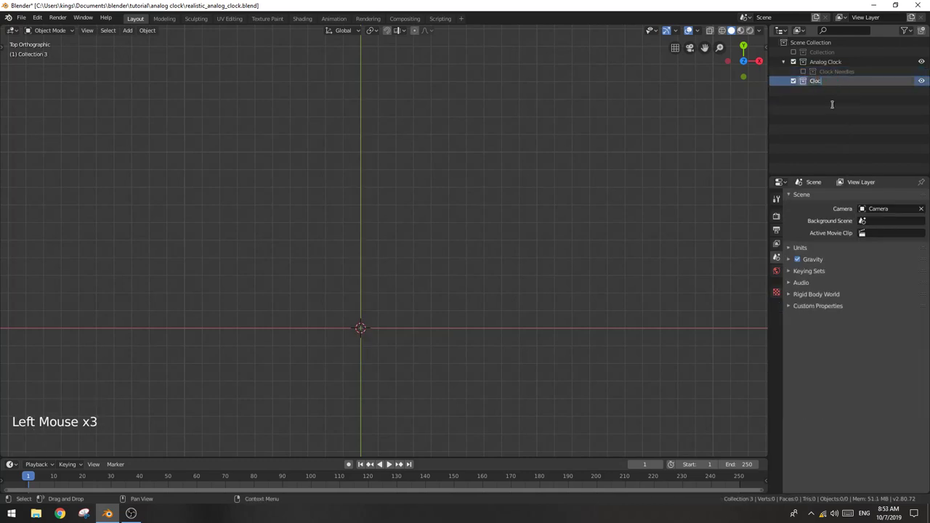
key(BackSpace)
key(BackSpace)
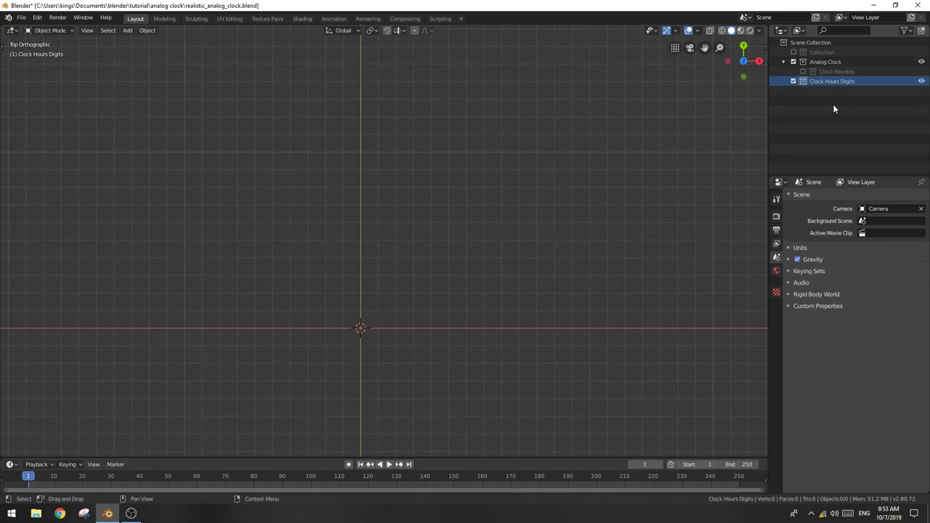
click(876, 85)
right_click(876, 85)
- Add a new Text object at the world origin via the Shift+A add list
key(shift+a)
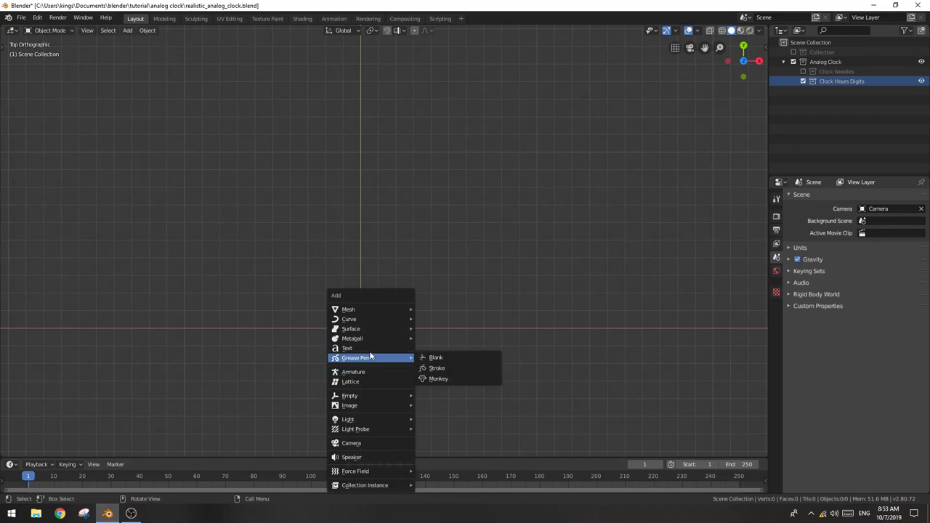
scroll(up, 3)
middle_click(384, 378)
scroll(up, 3)
- Replace the default text with the single digit 1 and centre the view on it
key(Tab)
key(BackSpace)
key(BackSpace)
key(BackSpace)
key(1)
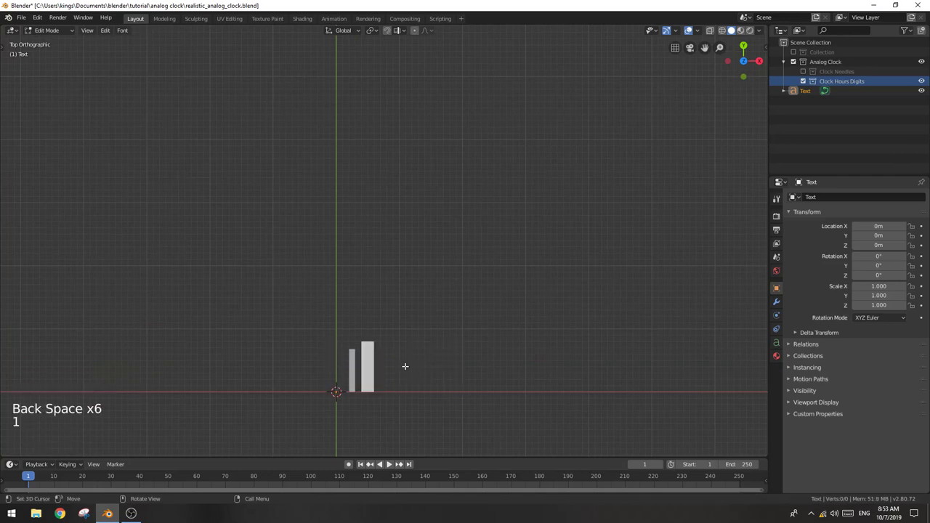
key(Tab)
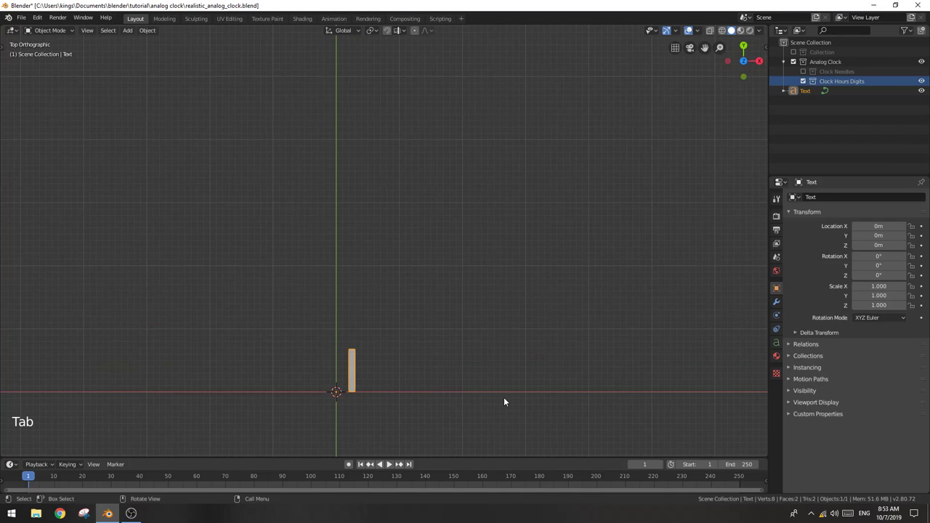
middle_click(467, 395)
middle_click(520, 309)
- Give the digit 1 a Solidify modifier with thickness 0.025 m
scroll(up, 3)
middle_click(569, 229)
click(775, 306)
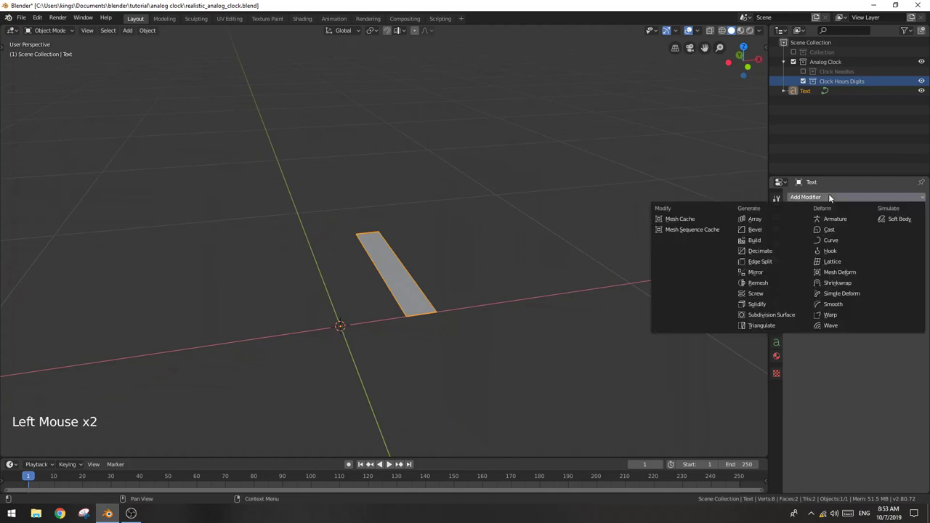
click(559, 312)
middle_click(559, 312)
scroll(up, 3)
middle_click(552, 319)
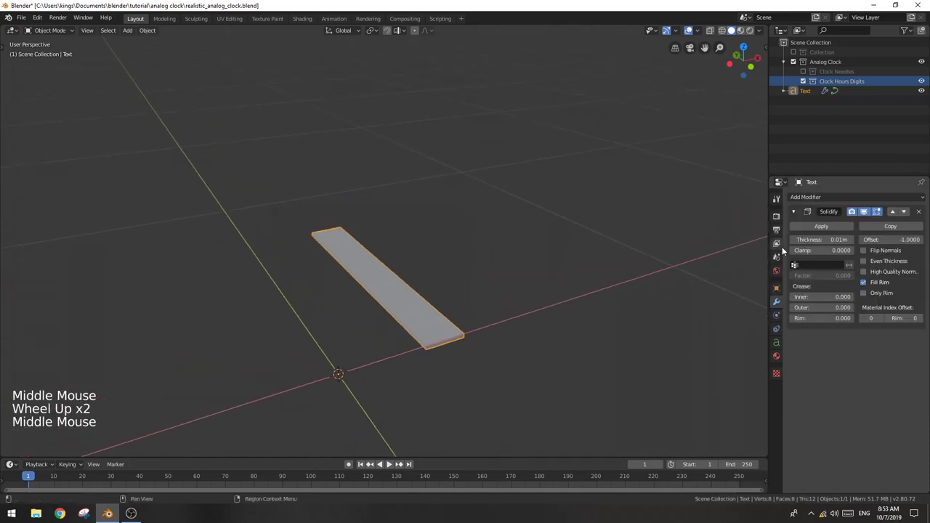
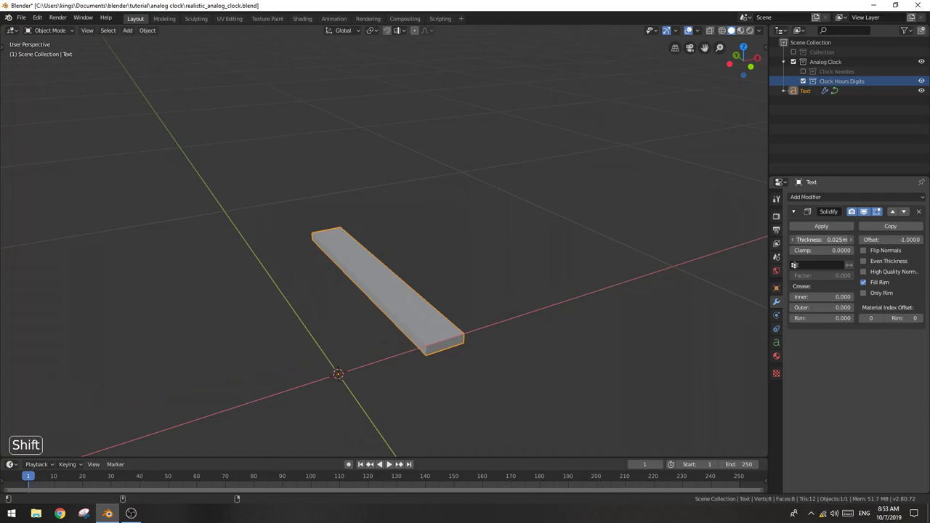
click(445, 298)
click(442, 333)
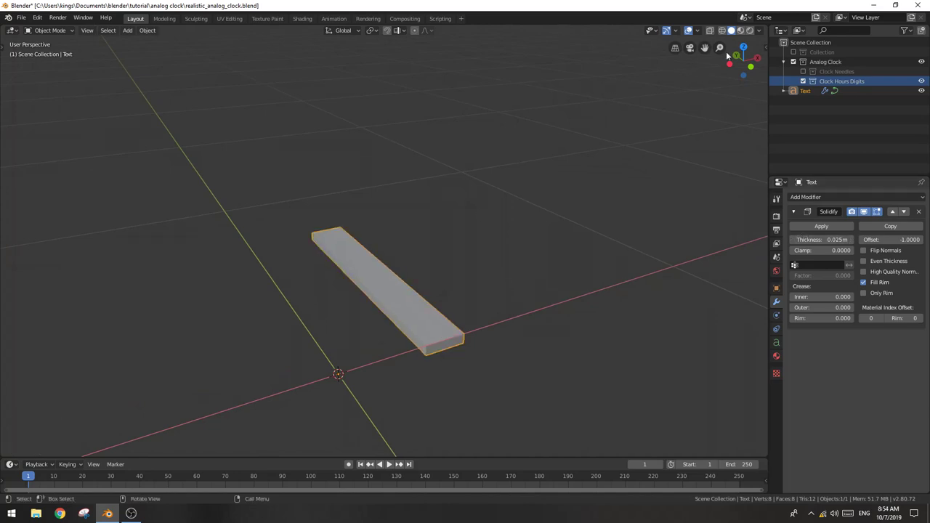
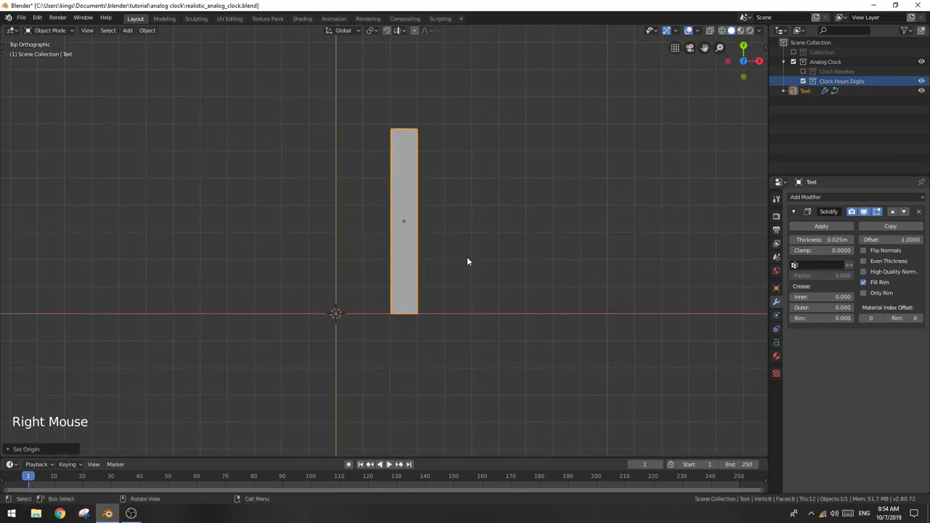
- Set the digit's origin to its geometry, snap it to the world origin and place it in Clock Hours Digits
right_click(455, 199)
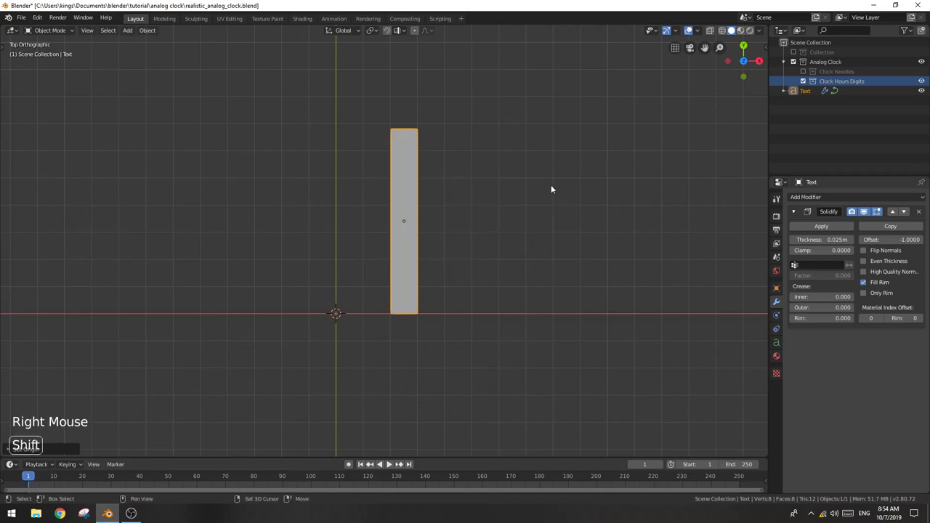
key(shift+s)
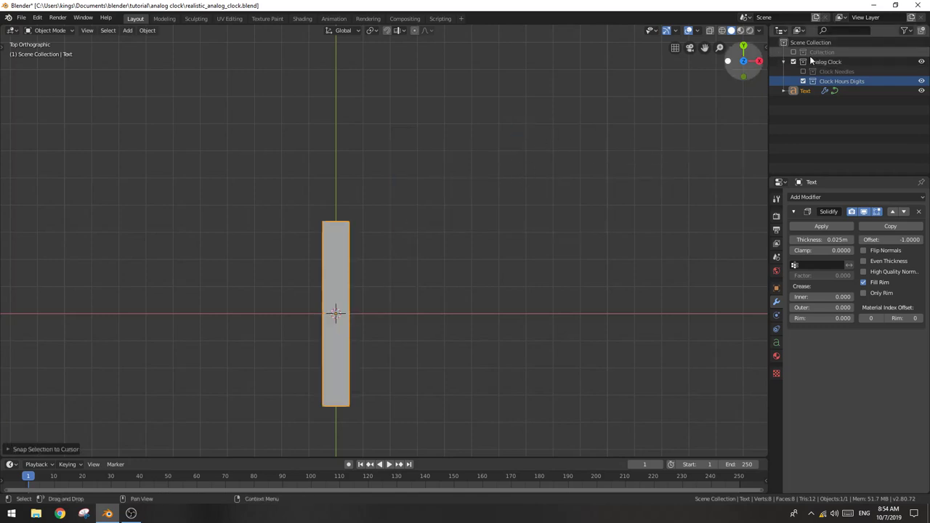
click(812, 95)
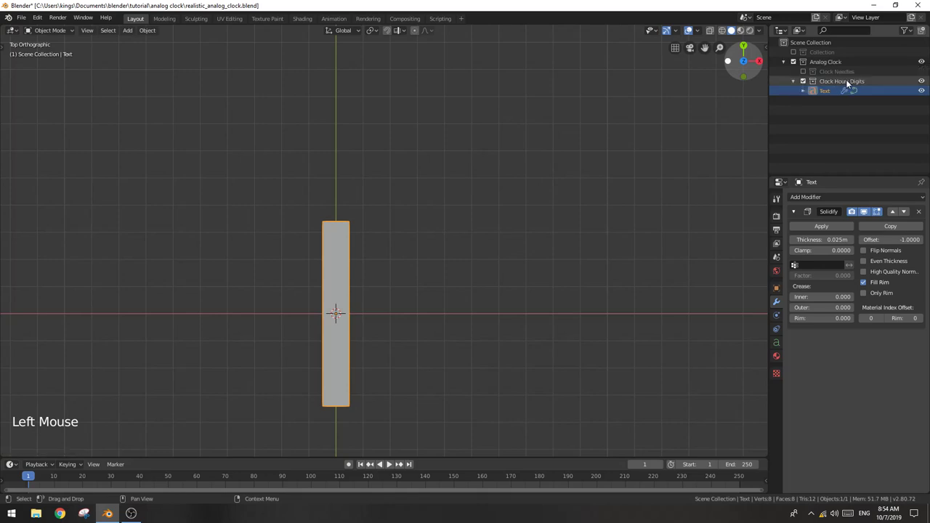
- Show the Clock Needles collection again and frame the needle in view
click(808, 72)
scroll(down, 3)
middle_click(446, 85)
scroll(down, 3)
scroll(up, 3)
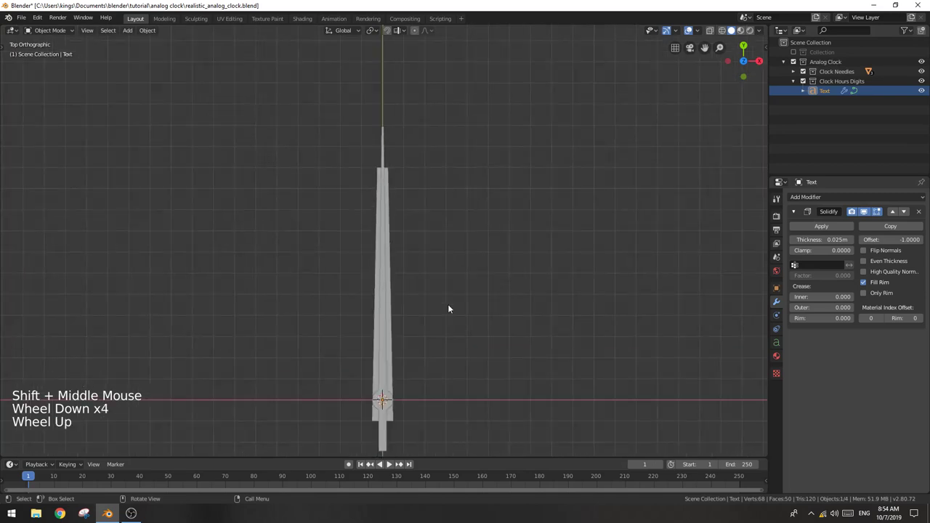
- Move the digit 1 up along Y, scale it to about 1.78 and raise it toward the needle tip
key(g)
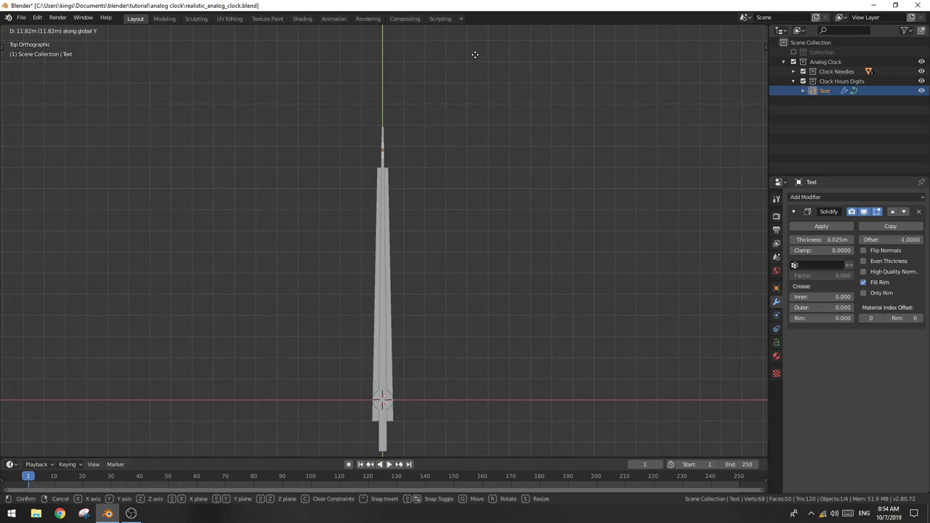
key(KP_Decimal)
scroll(down, 3)
key(s)
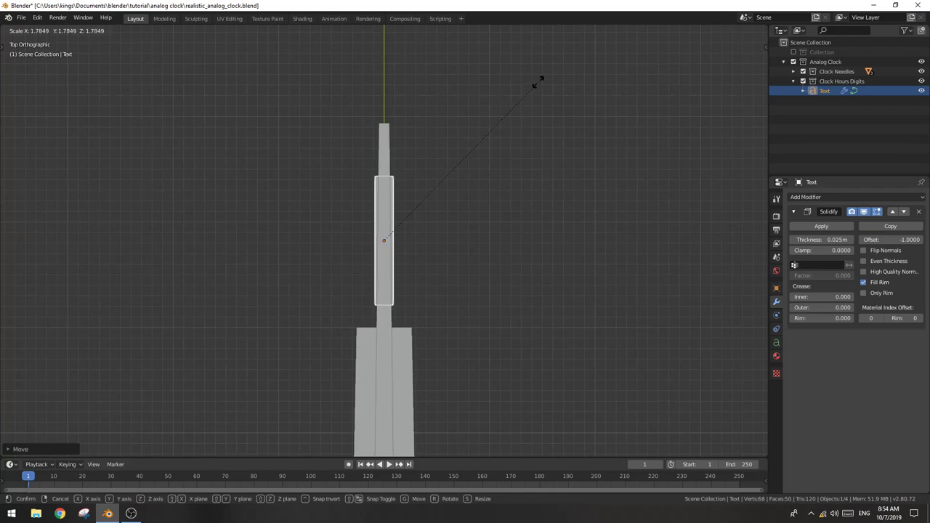
key(g)
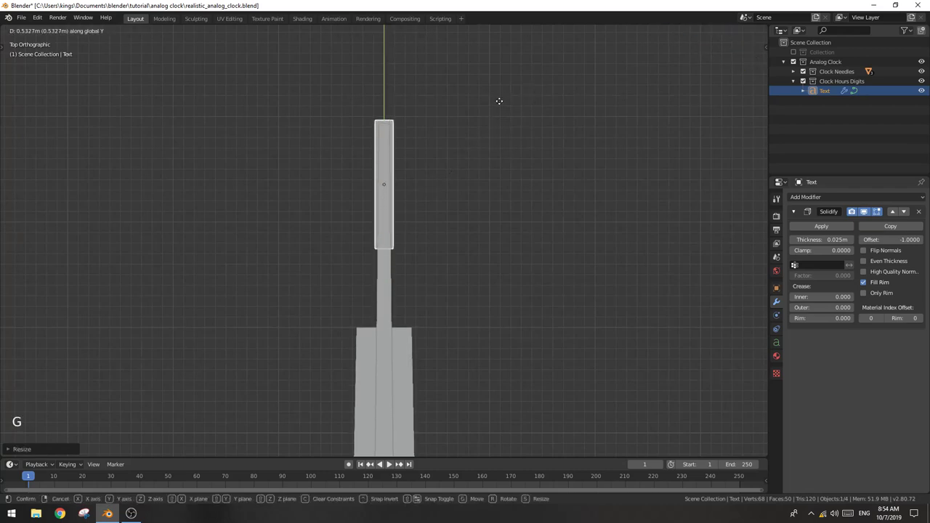
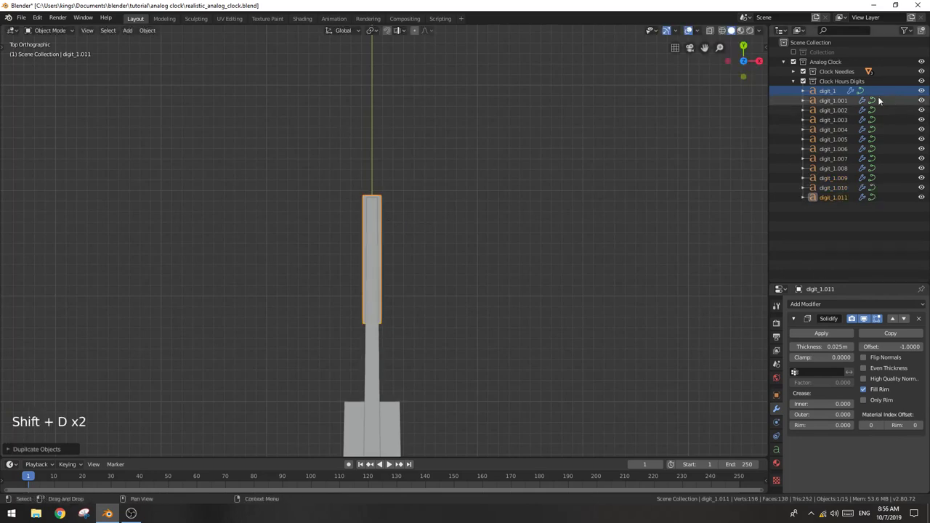
- Hide the other copies, change the second copy's text to 2 and rename it digit_2
click(924, 92)
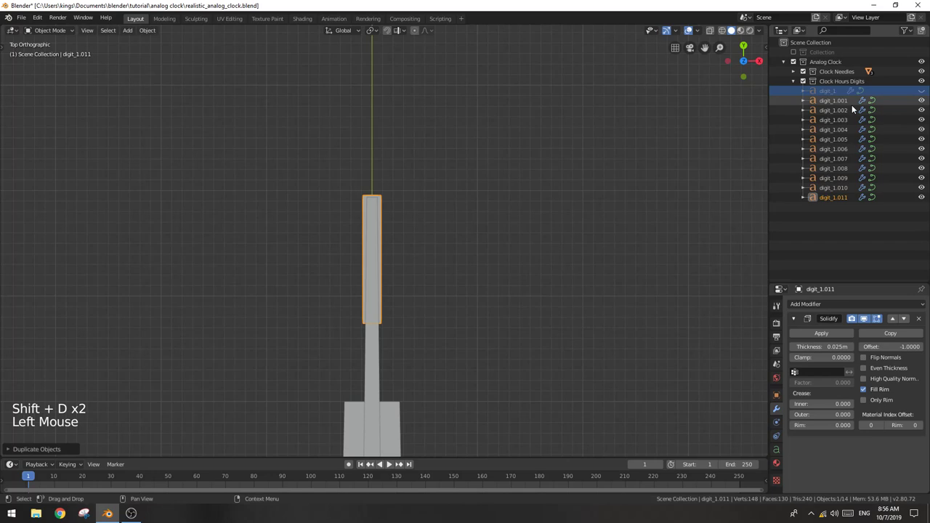
click(923, 111)
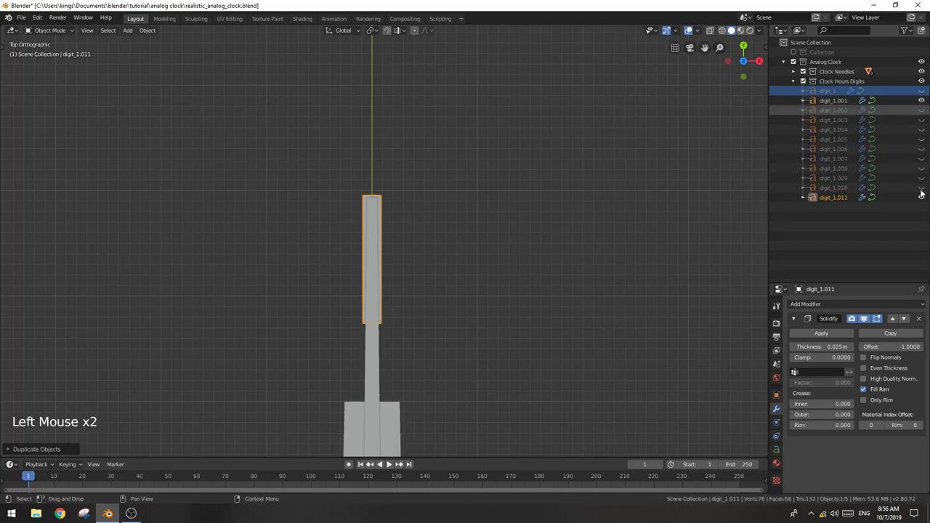
click(841, 102)
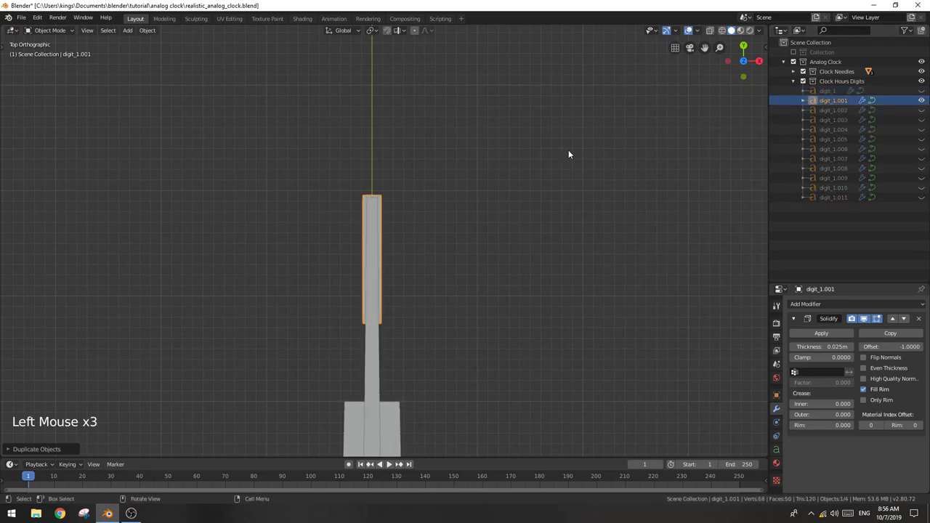
key(Tab)
key(BackSpace)
key(2)
double_click(846, 105)
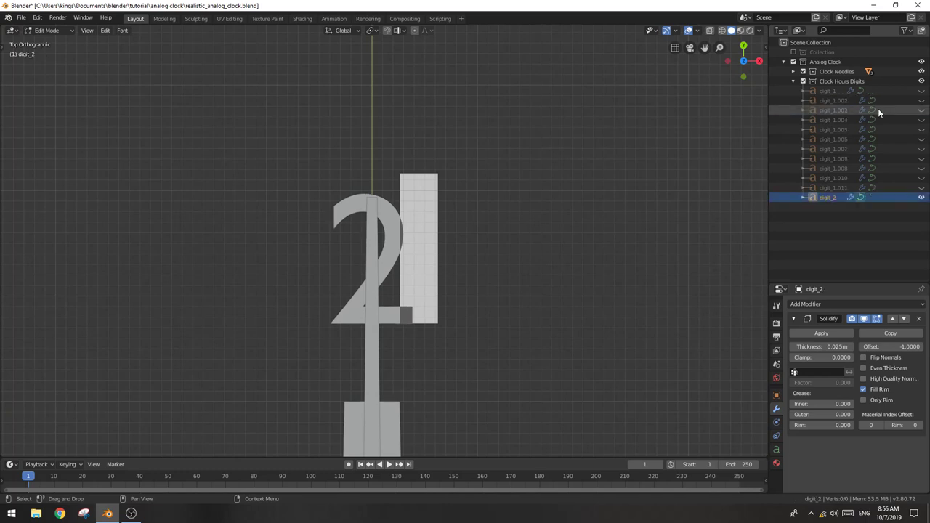
key(Tab)
- Hide digit_2 and rename the third copy to digit_3
click(924, 200)
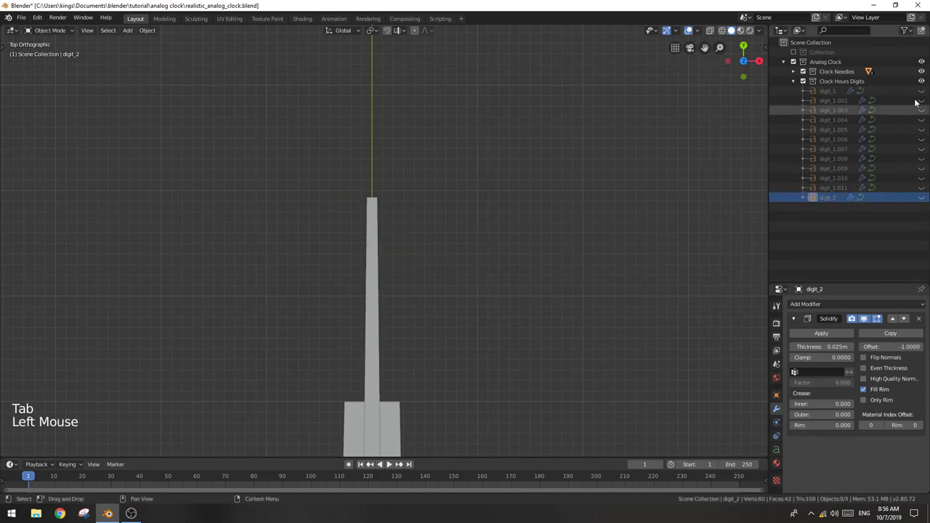
click(926, 105)
double_click(853, 106)
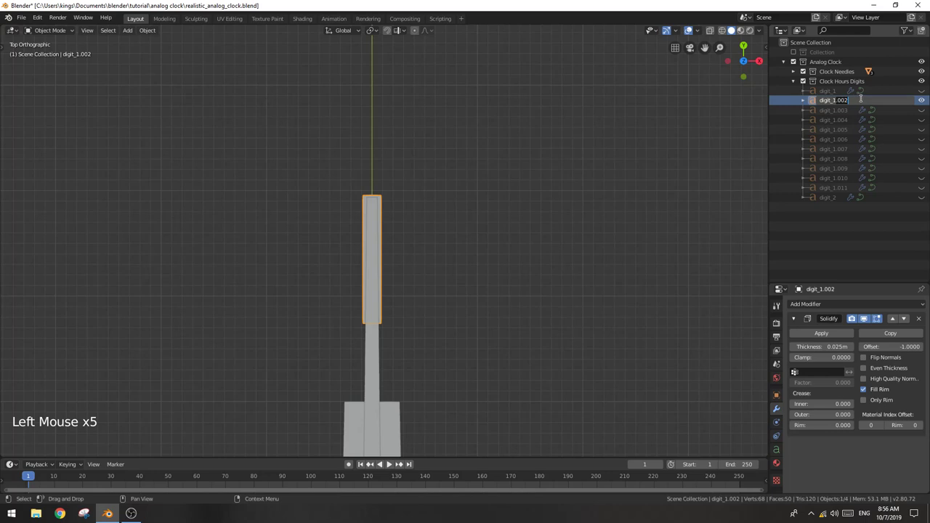
key(BackSpace)
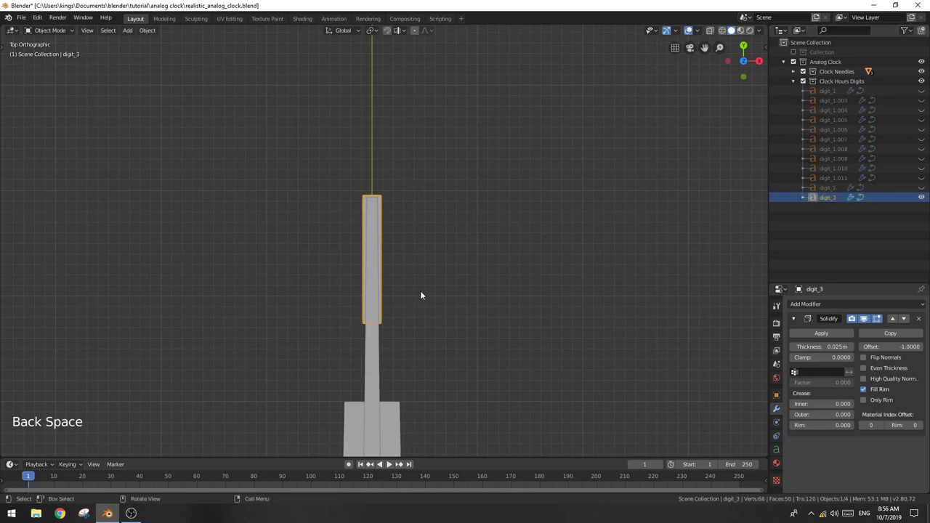
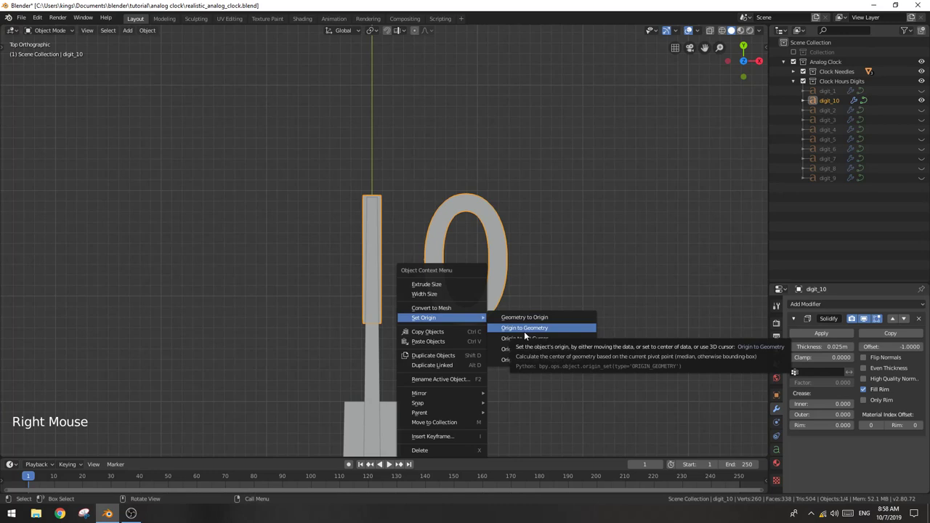
- Set digit_10's origin to its geometry and adjust its position along Y over the needle
right_click(527, 311)
key(shift+s)
key(shift+s)
key(shift+s)
scroll(down, 3)
scroll(up, 3)
scroll(down, 3)
key(g)
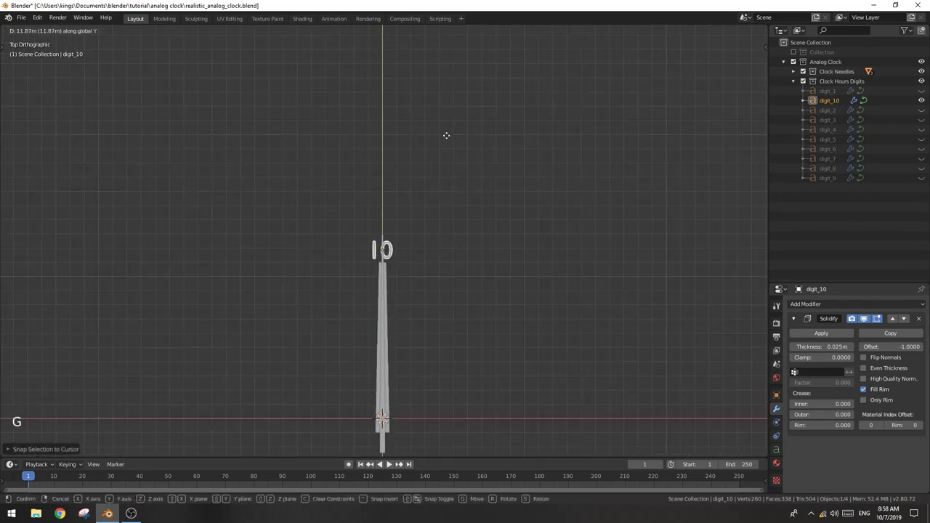
scroll(up, 3)
right_click(400, 282)
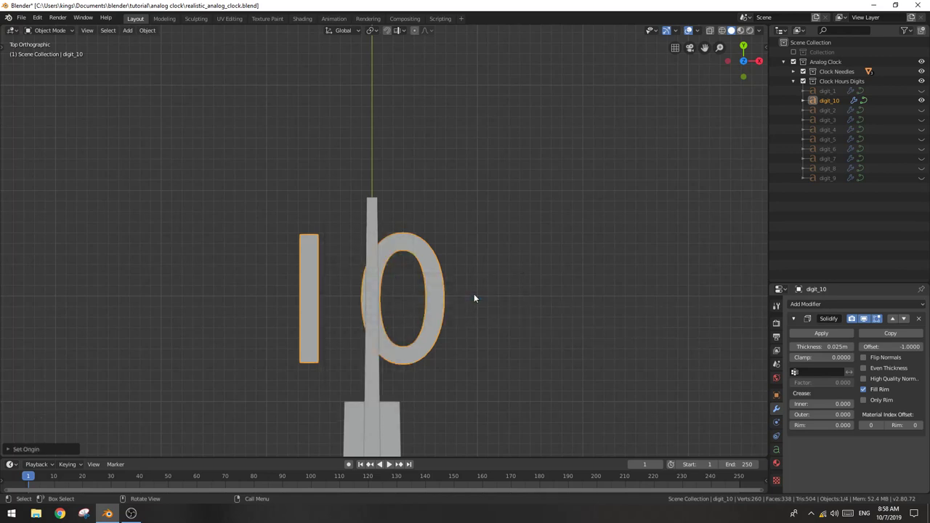
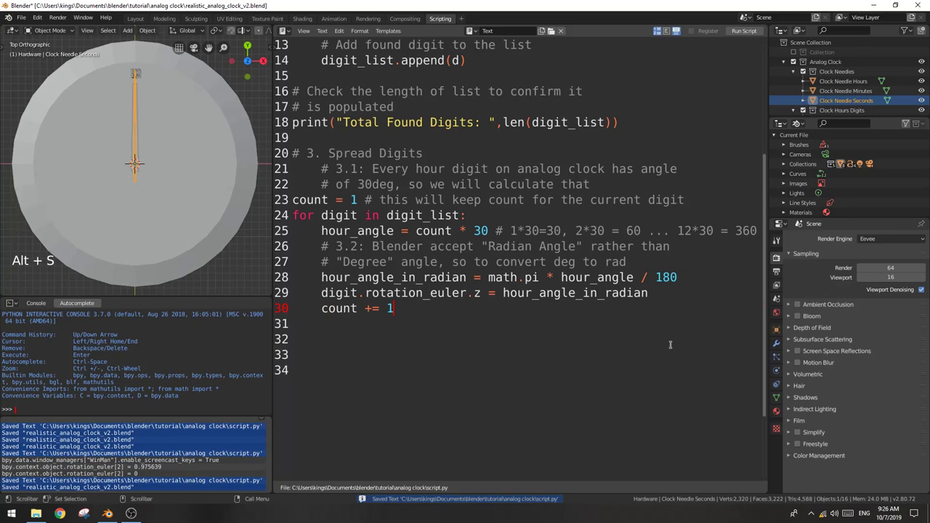
- Save the clock project as realistic_analog_clock_v2.blend
key(ctrl+s)
scroll(up, 3)
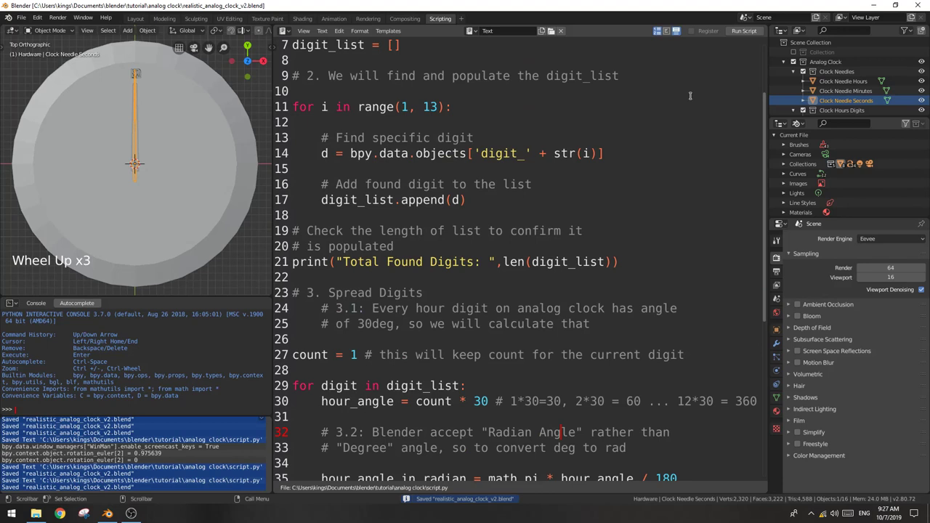